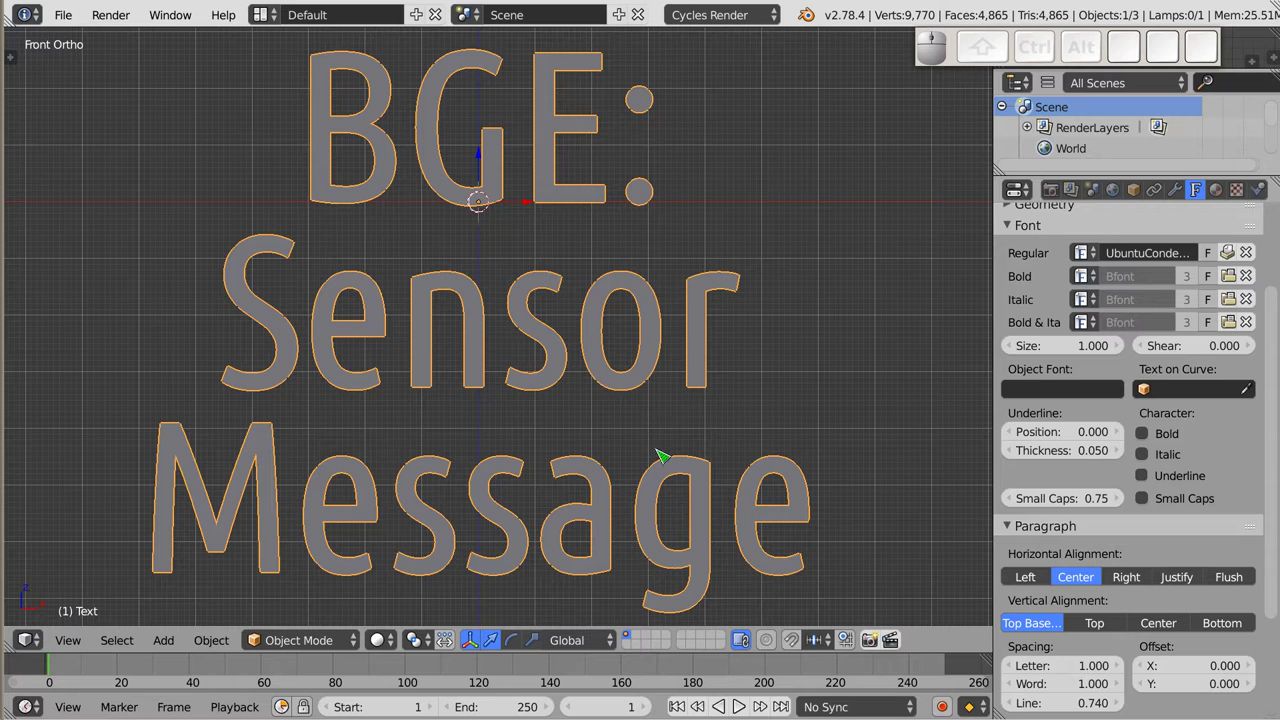
- Delete the 'BGE: Sensor Message' title text object
key(x)
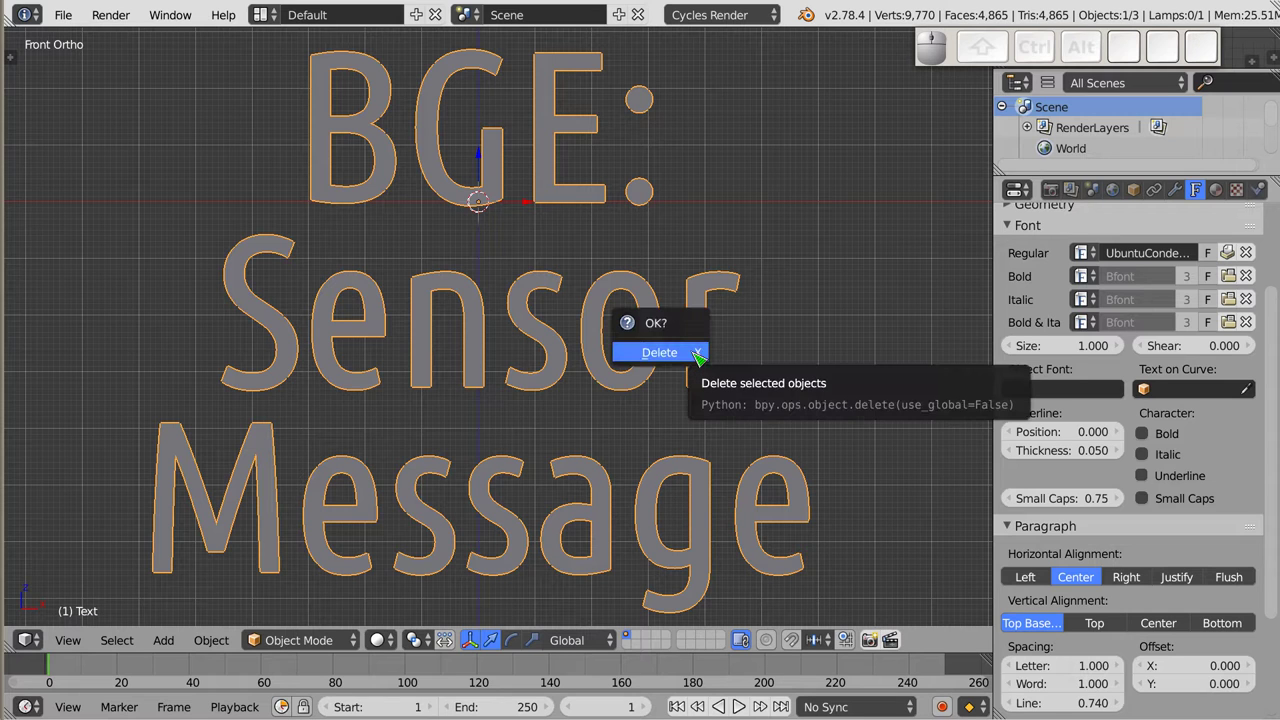
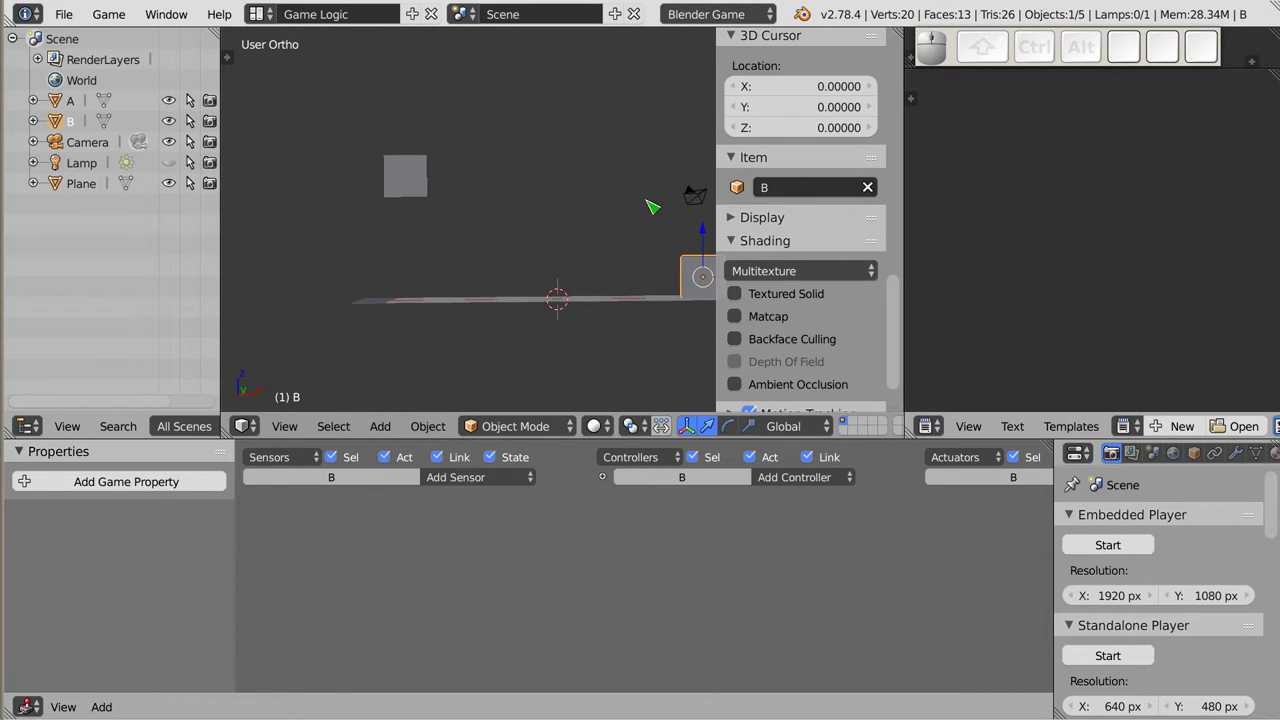
- Name the second cube B, then scale the ground plane along Z into a slab and select cube A
key(n)
right_click(420, 183)
right_click(516, 305)
key(s)
key(Escape)
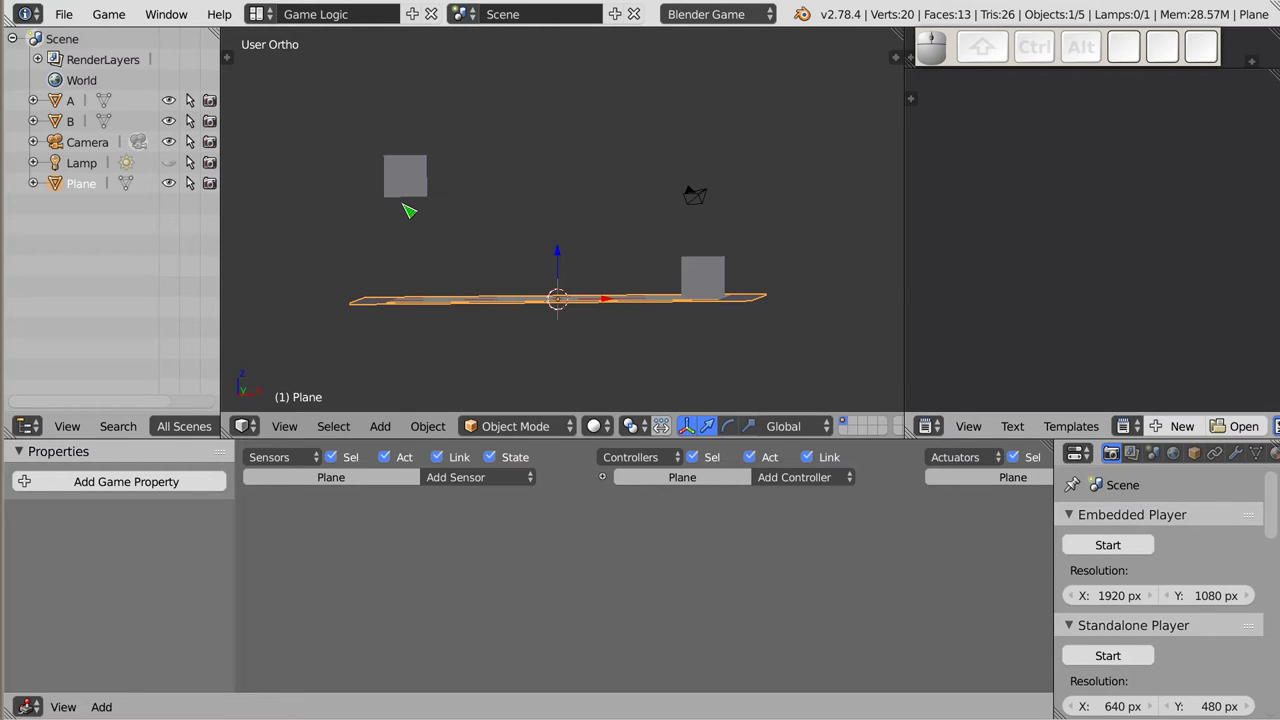
drag(584, 228, 423, 187)
right_click(423, 187)
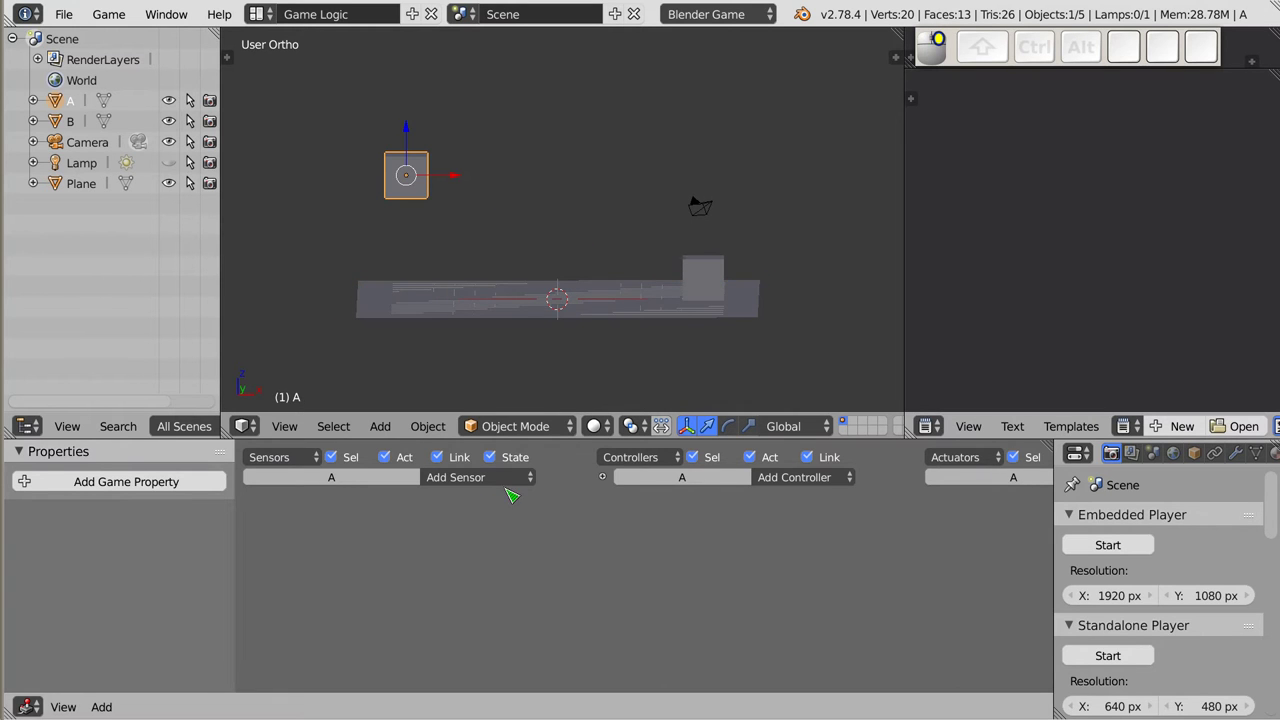
- Give cube A a Collision sensor and a Message actuator to B with subject 'qwe'
click(509, 485)
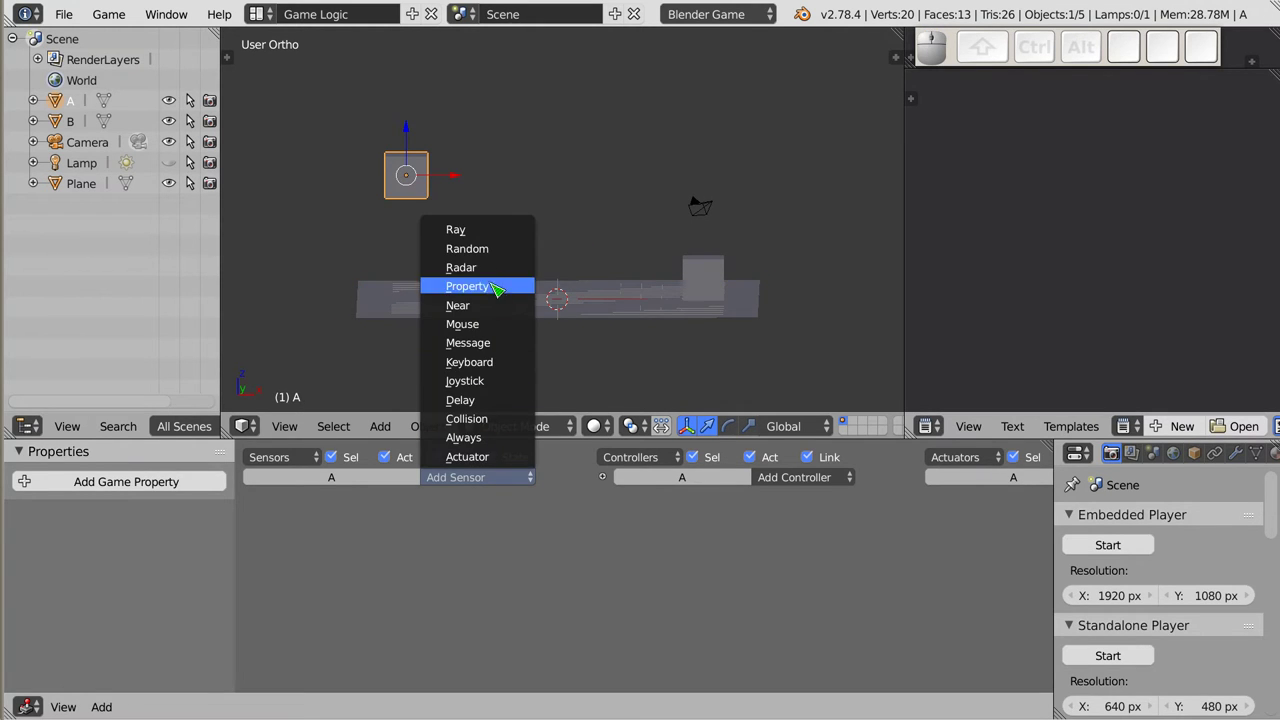
click(487, 421)
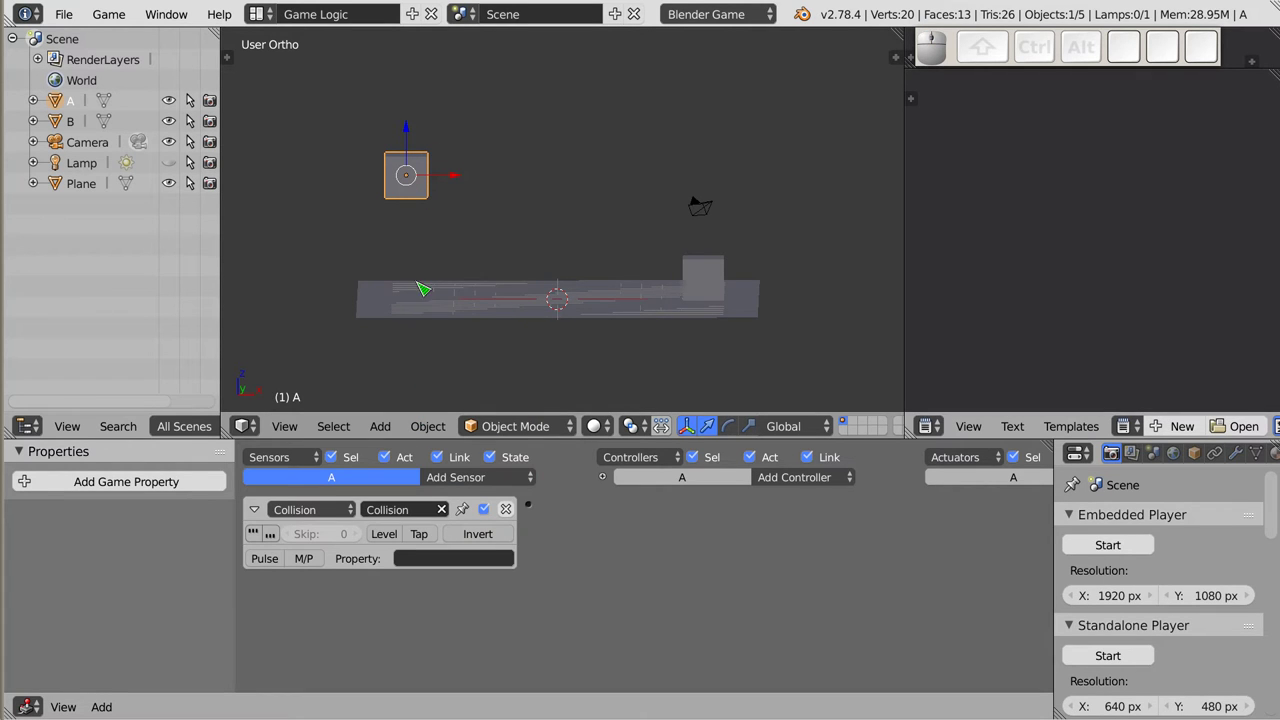
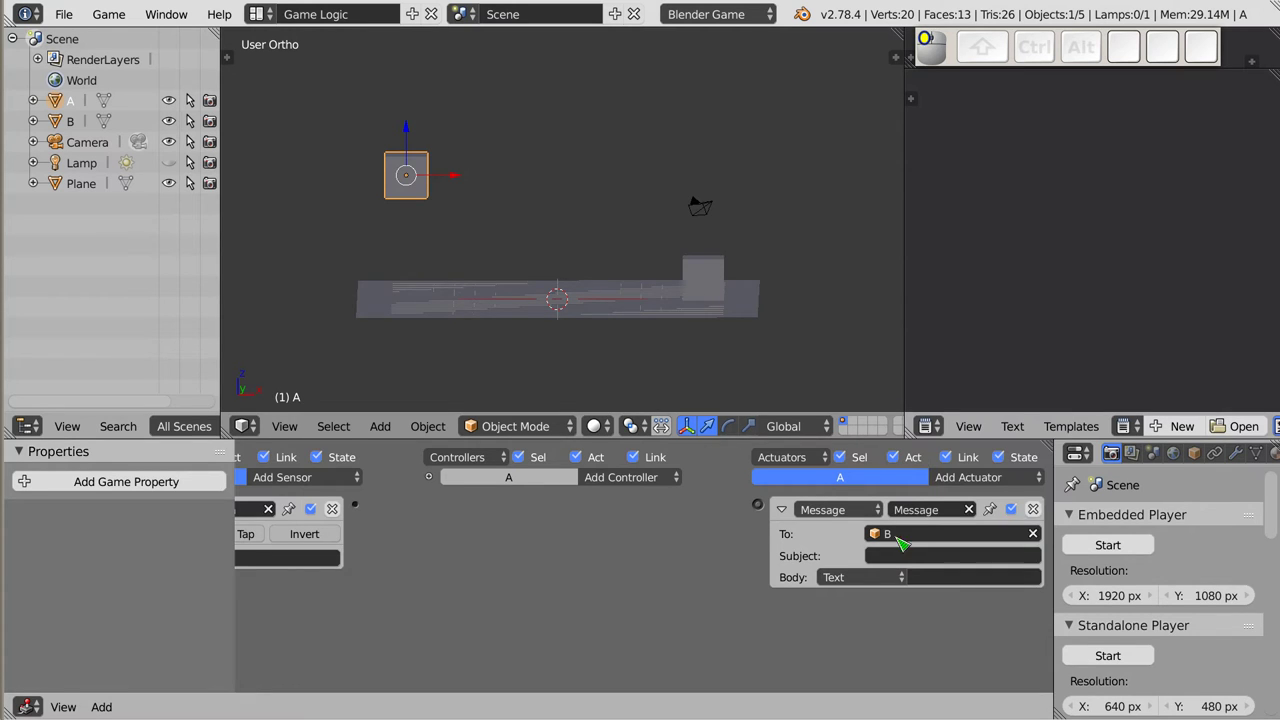
click(905, 560)
key(q)
key(w)
key(e)
click(808, 554)
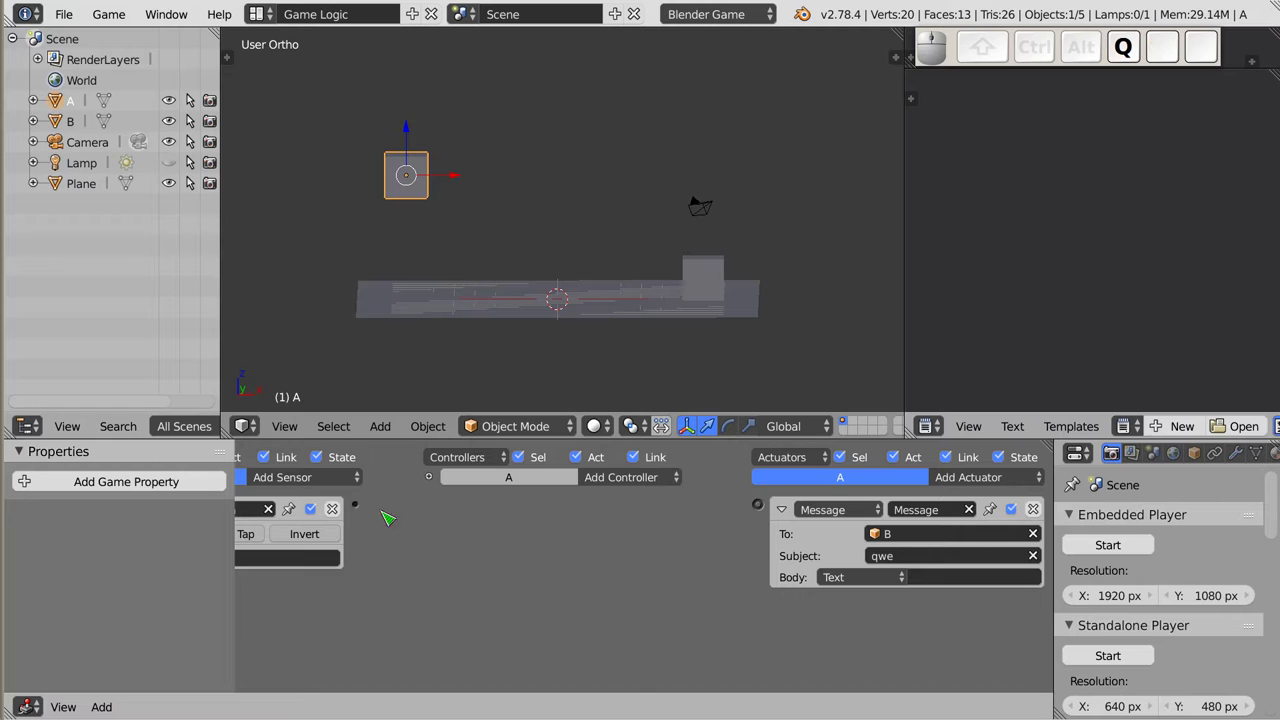
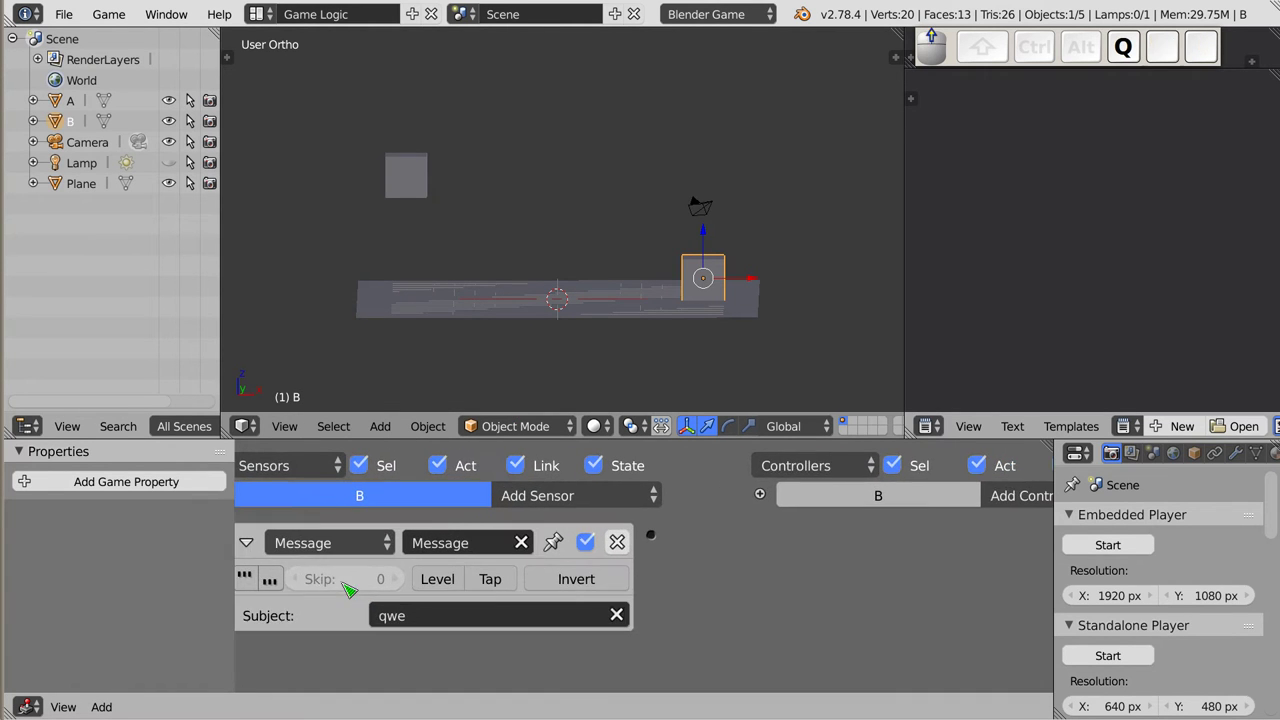
- Enlarge the logic editor to work on cube B's reply message 'asd' to A
drag(393, 628, 473, 648)
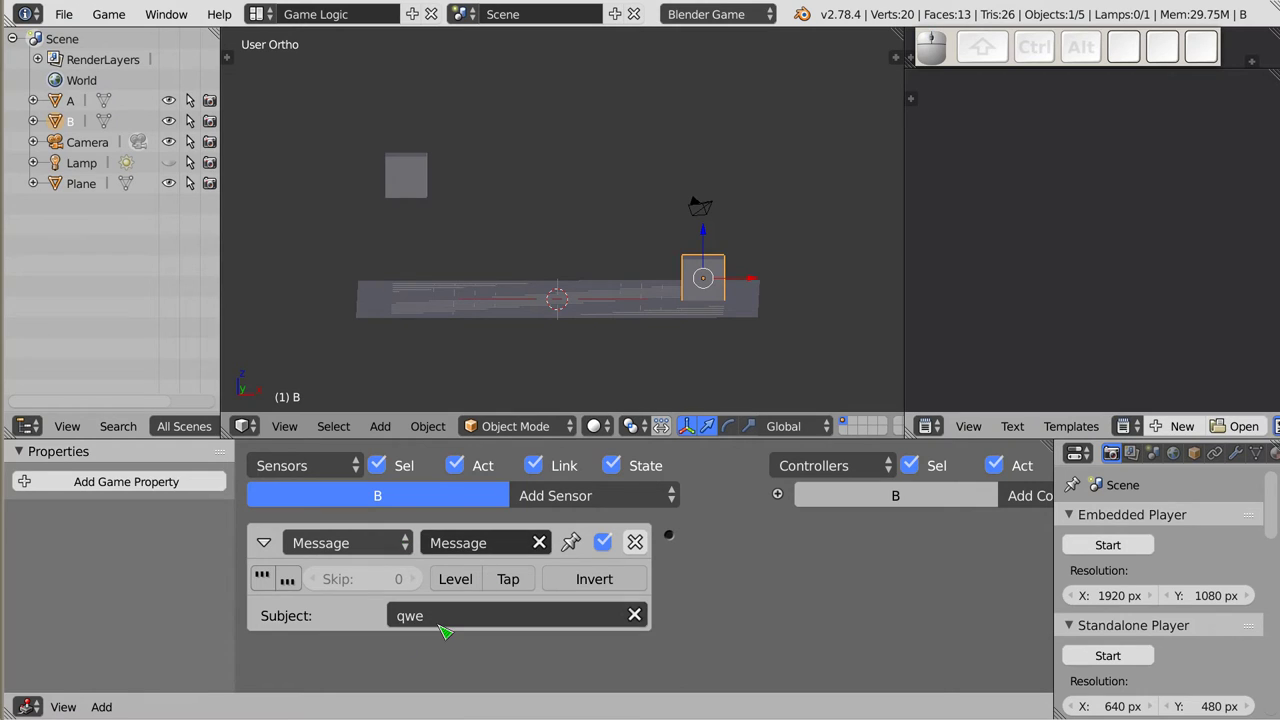
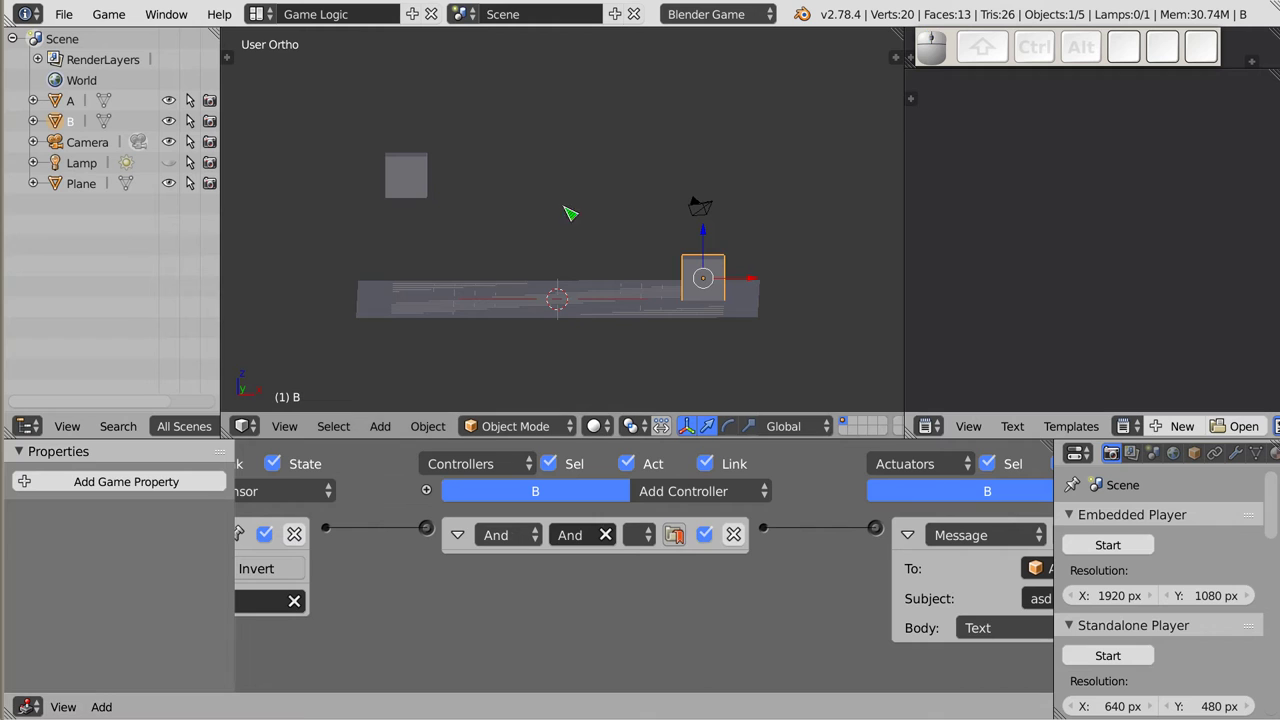
- Give cube A an 'asd' Message sensor wired through a controller to a Motion actuator of Loc Z 5.00, then select B
right_click(422, 185)
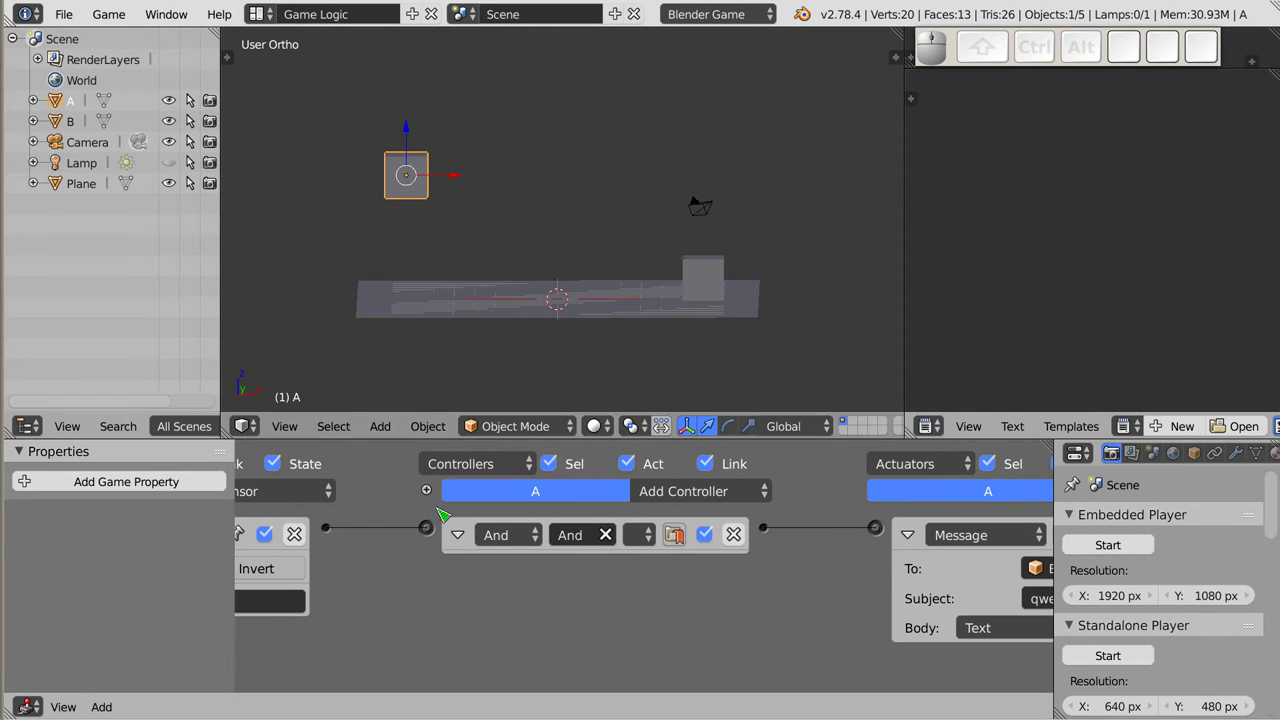
drag(411, 590, 556, 494)
click(266, 544)
click(556, 494)
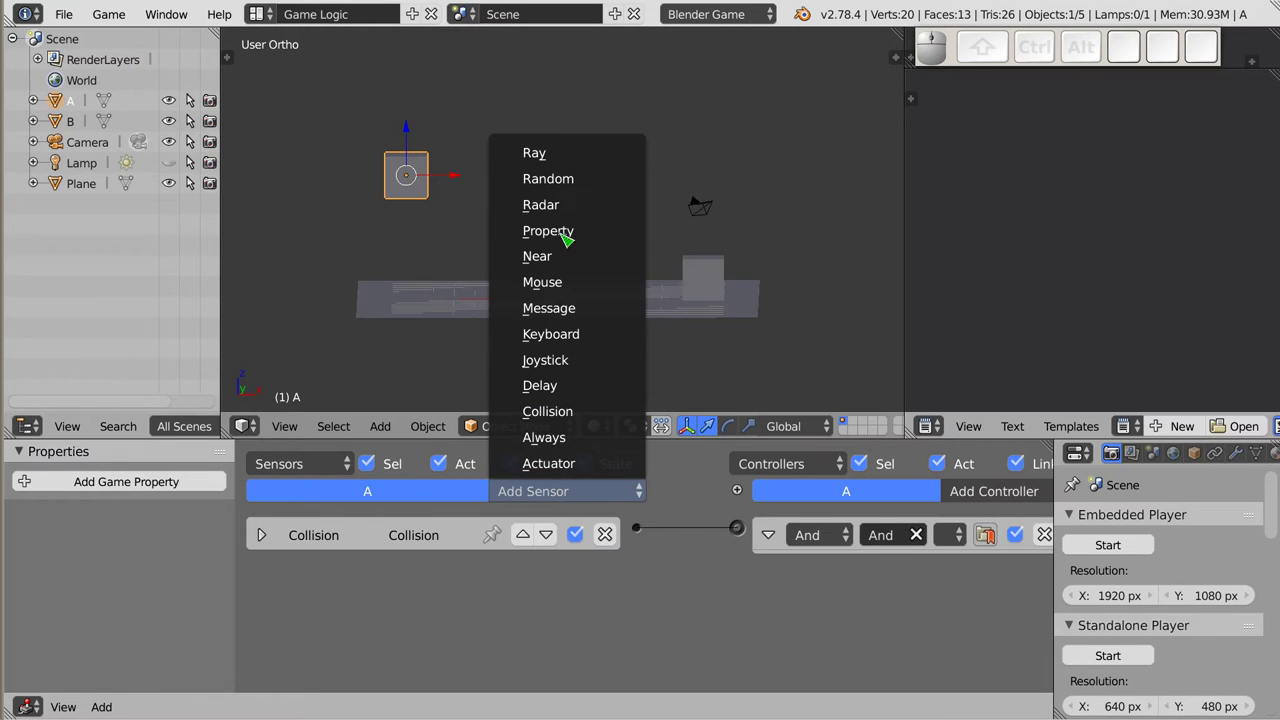
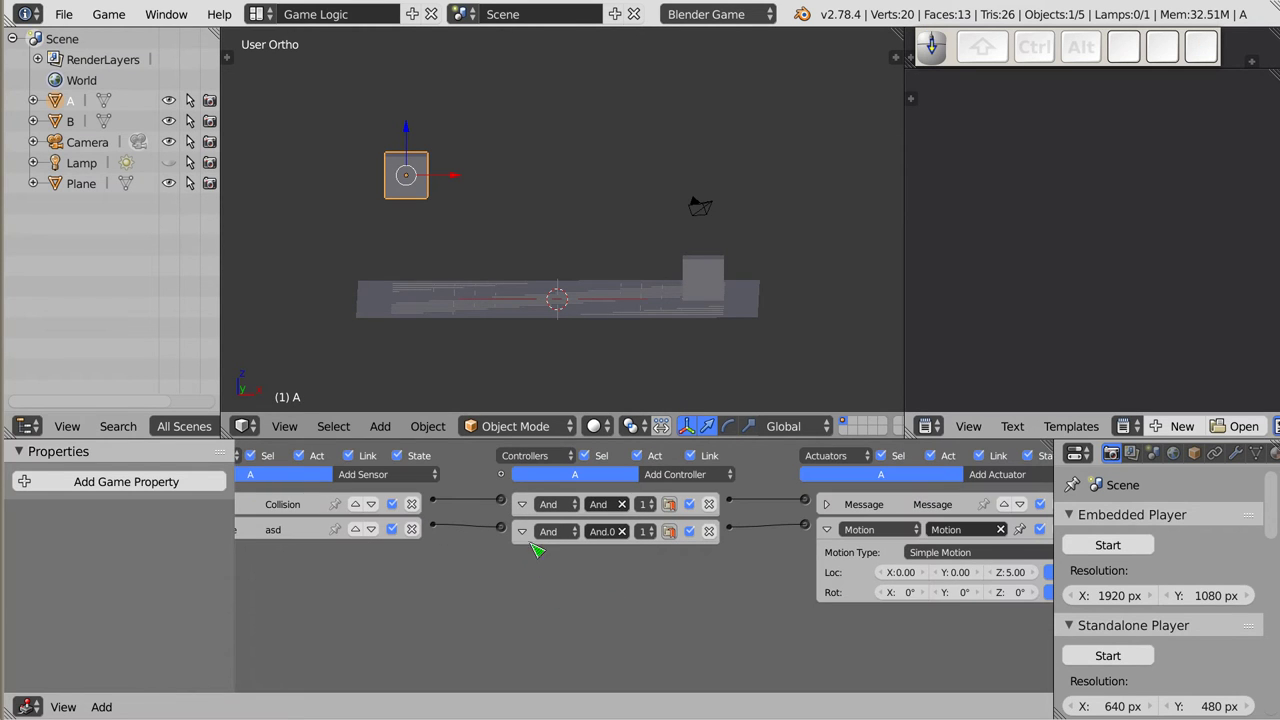
drag(520, 509, 399, 575)
drag(399, 575, 947, 559)
right_click(717, 281)
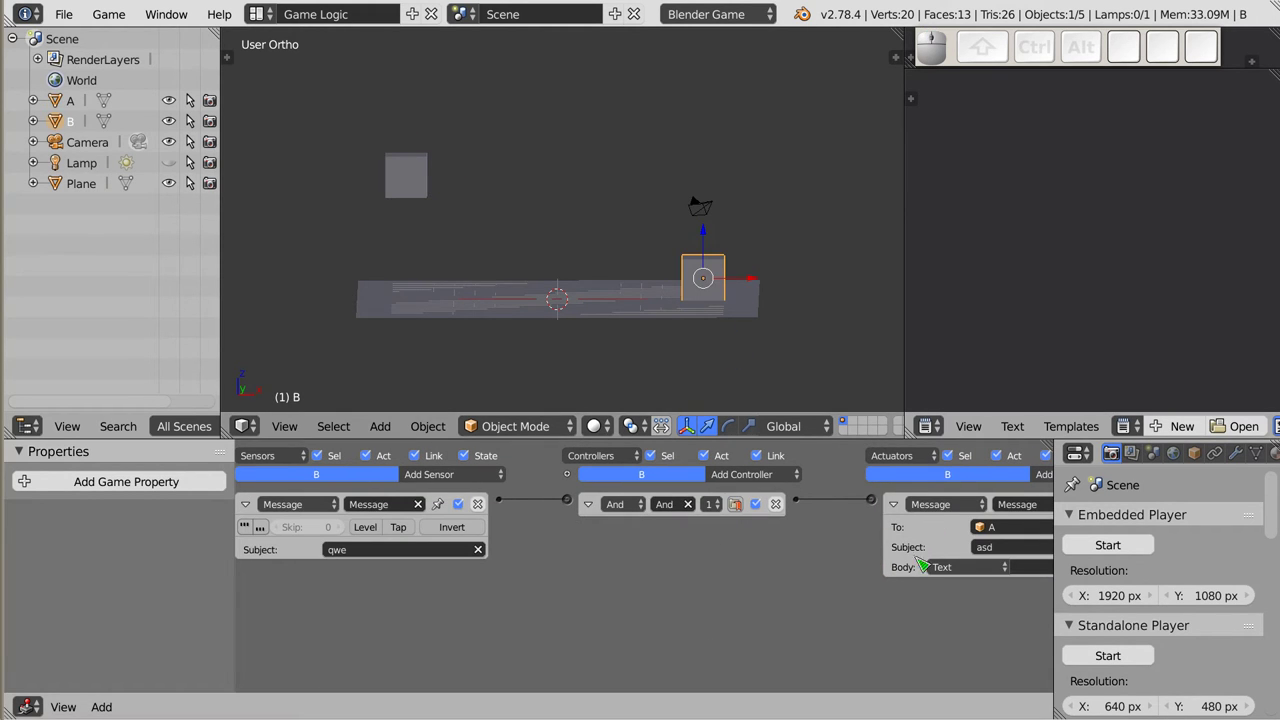
- Review B's 'qwe' Message sensor and actuator, then check A's Message actuator settings
click(905, 510)
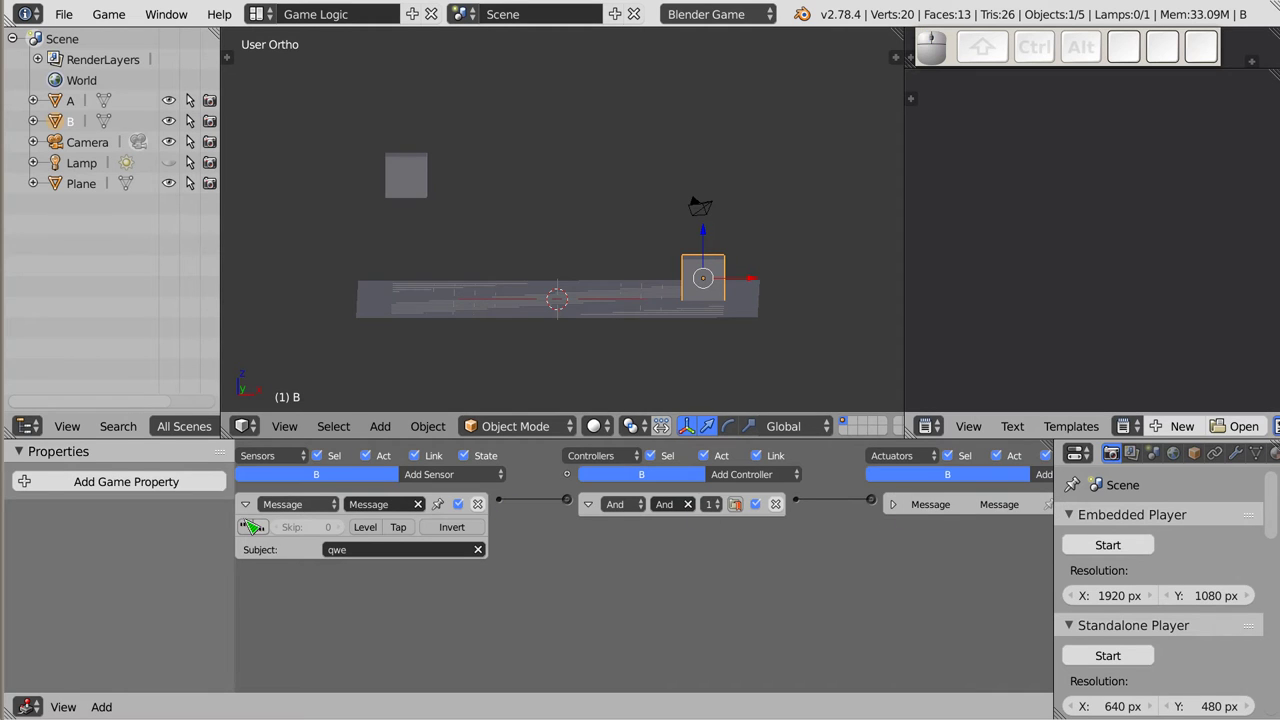
click(255, 512)
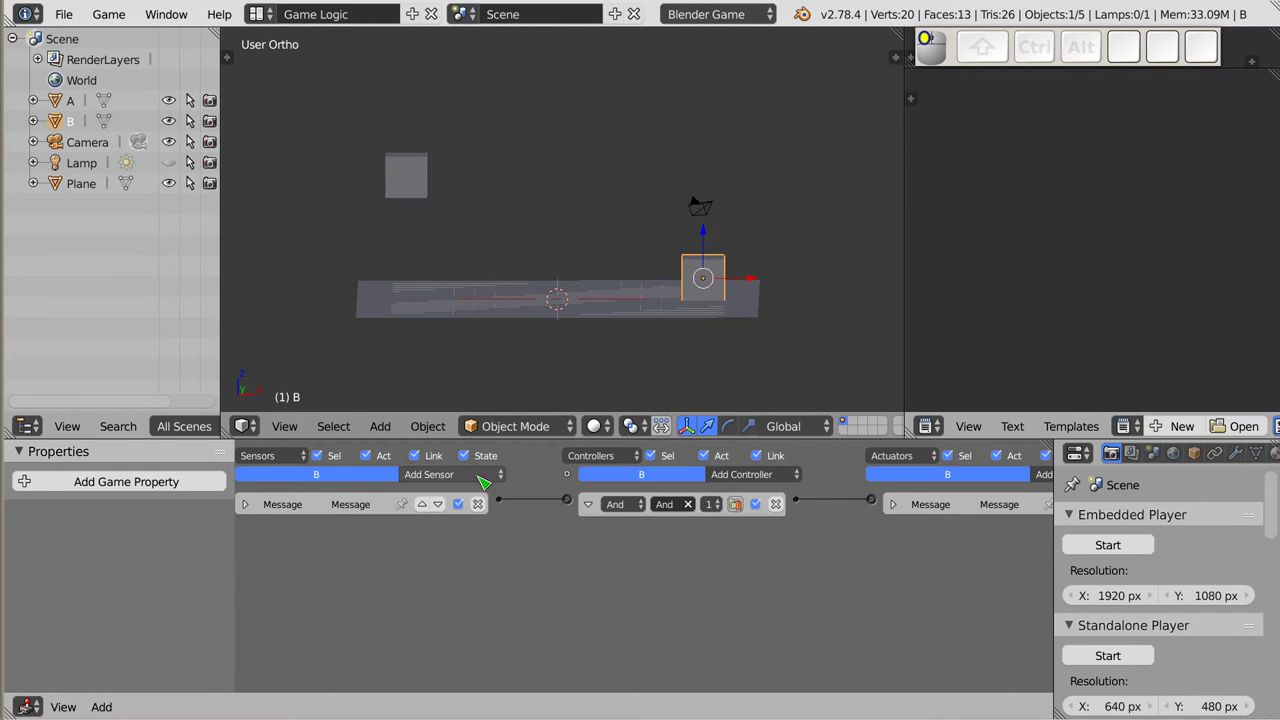
click(249, 518)
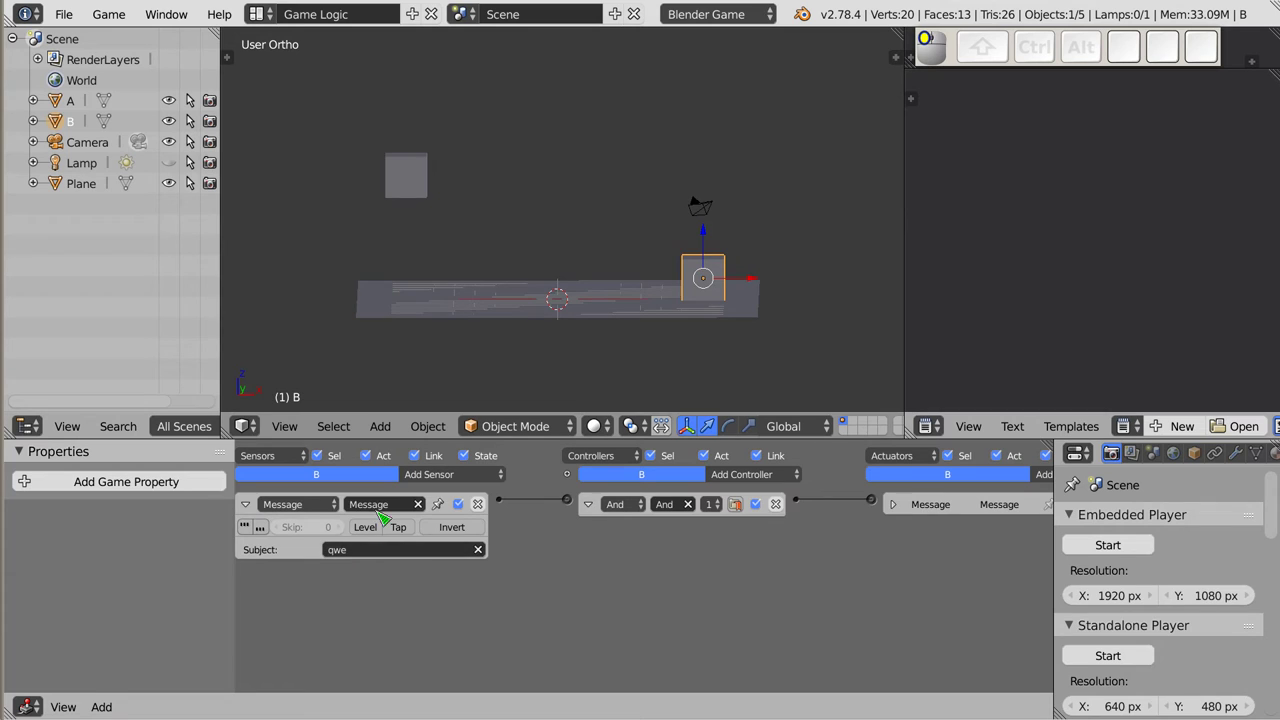
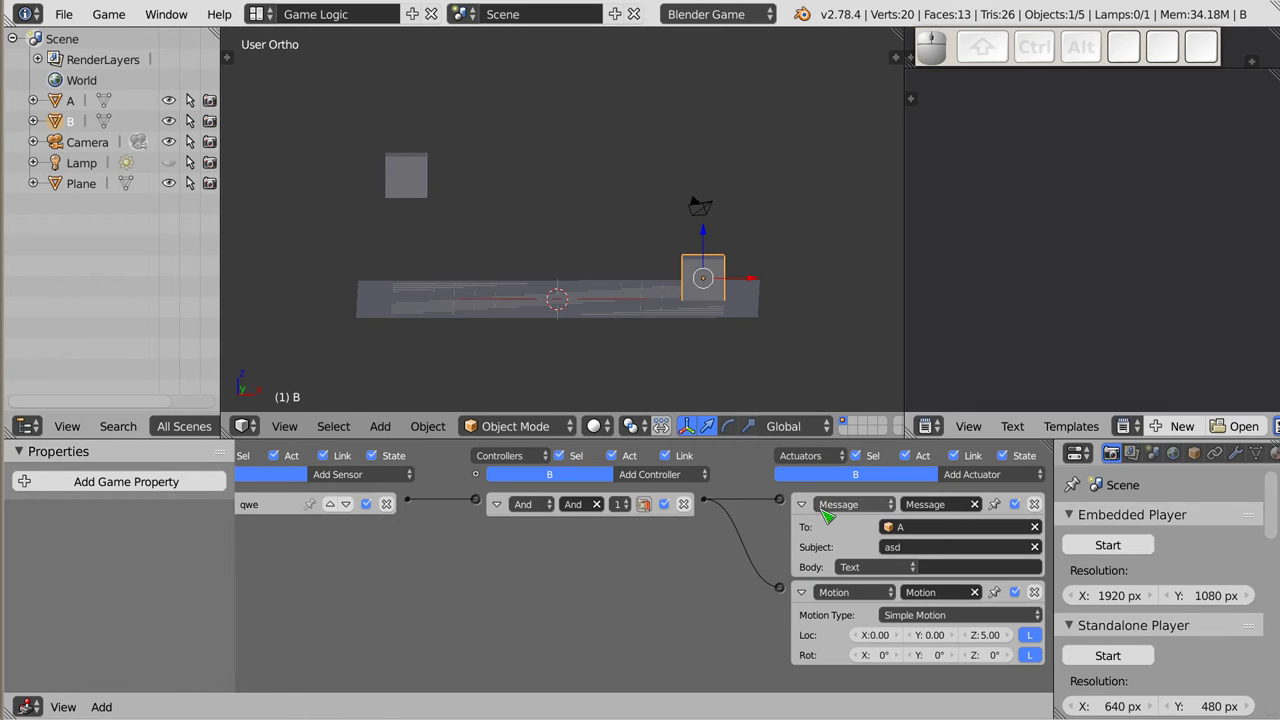
drag(810, 514, 298, 220)
drag(472, 610, 298, 220)
right_click(408, 158)
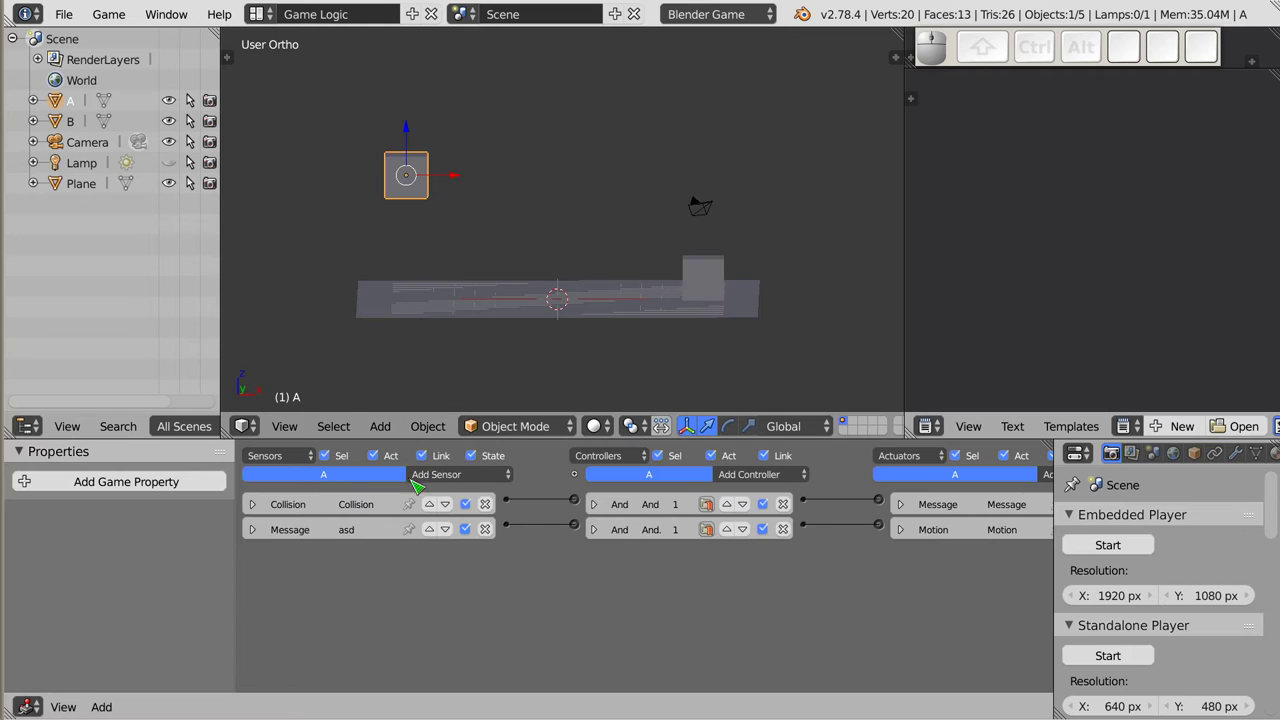
click(912, 511)
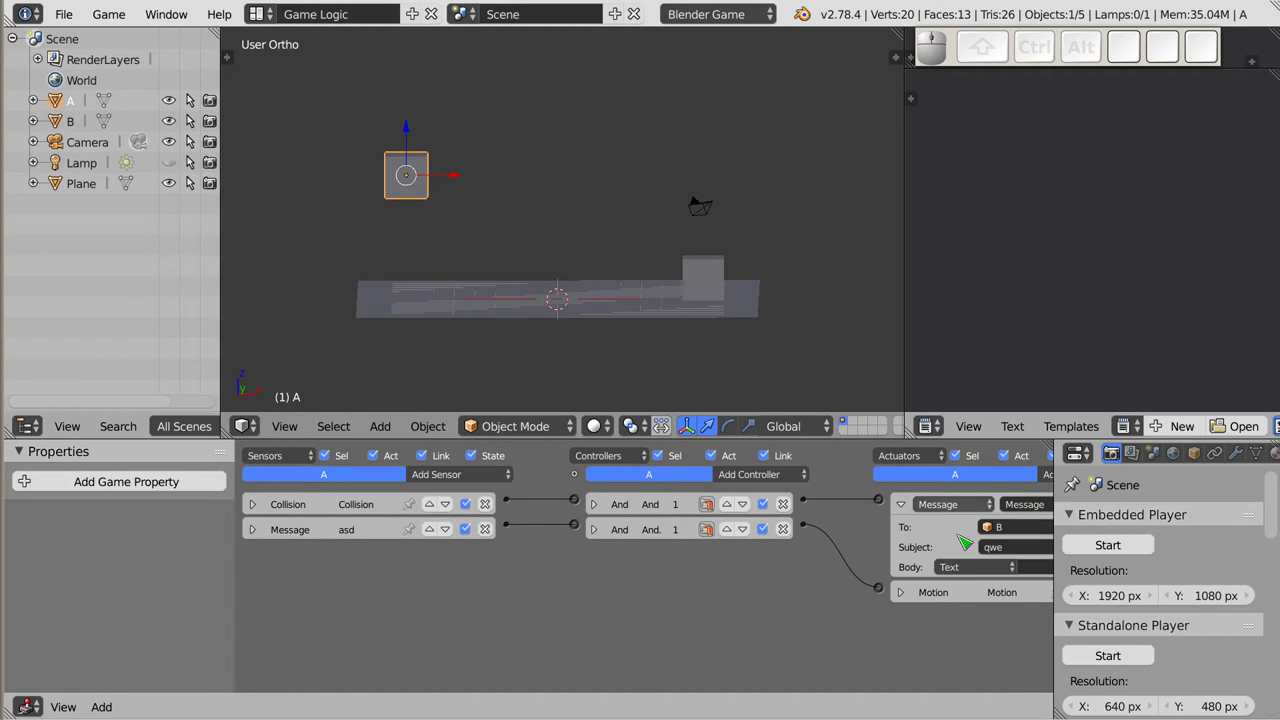
- Verify B's actuators and A's message sensor and actuators in the logic view
right_click(713, 270)
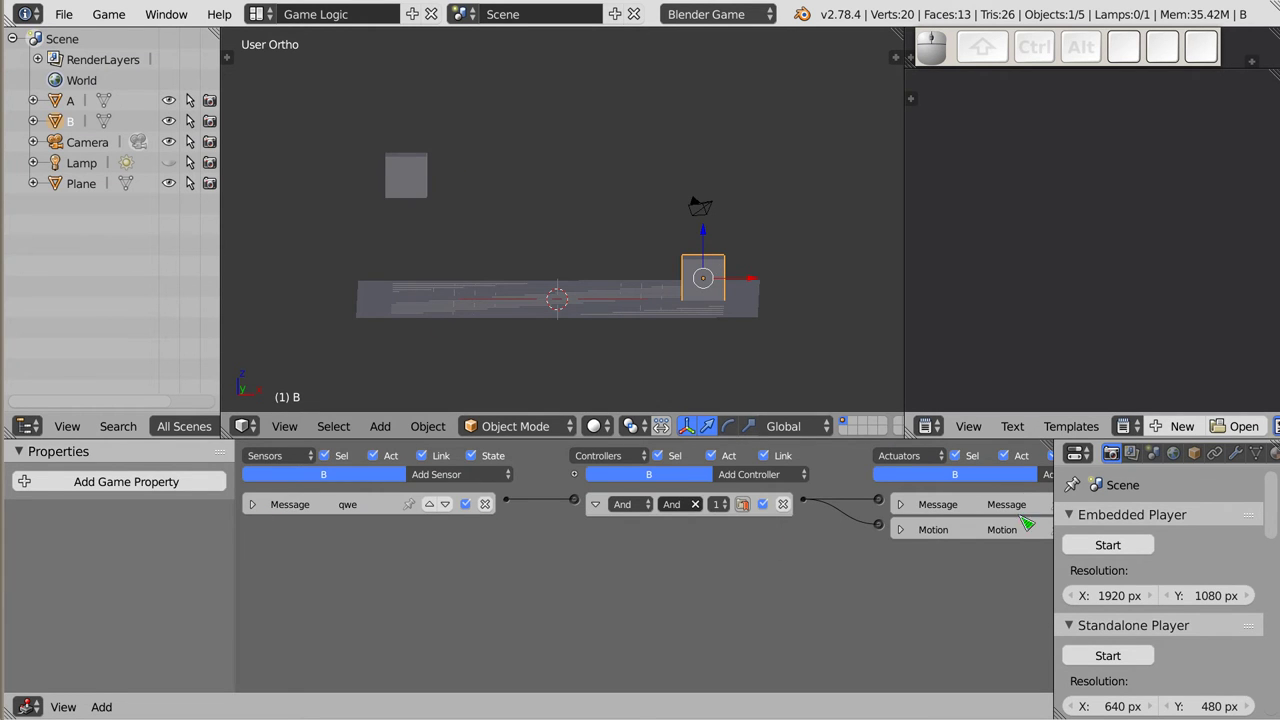
drag(913, 536, 803, 549)
drag(937, 582, 803, 549)
drag(819, 538, 939, 538)
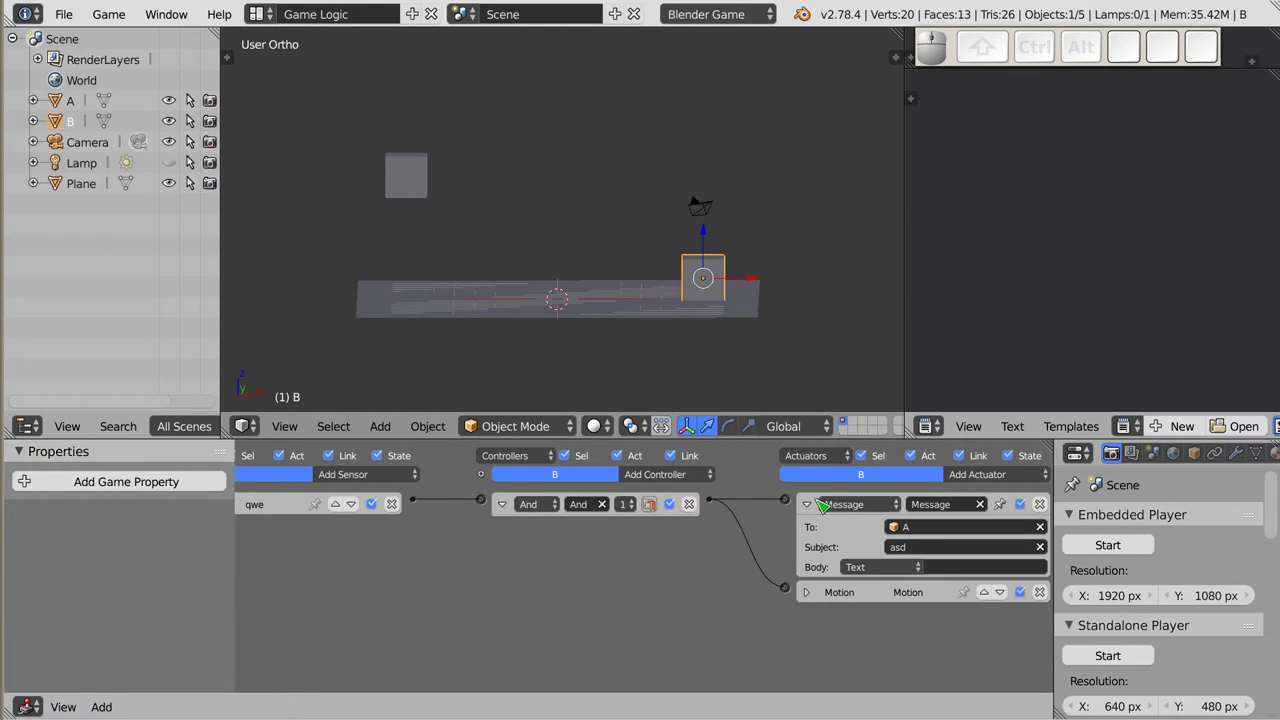
click(819, 509)
right_click(423, 167)
drag(391, 592, 253, 540)
click(261, 539)
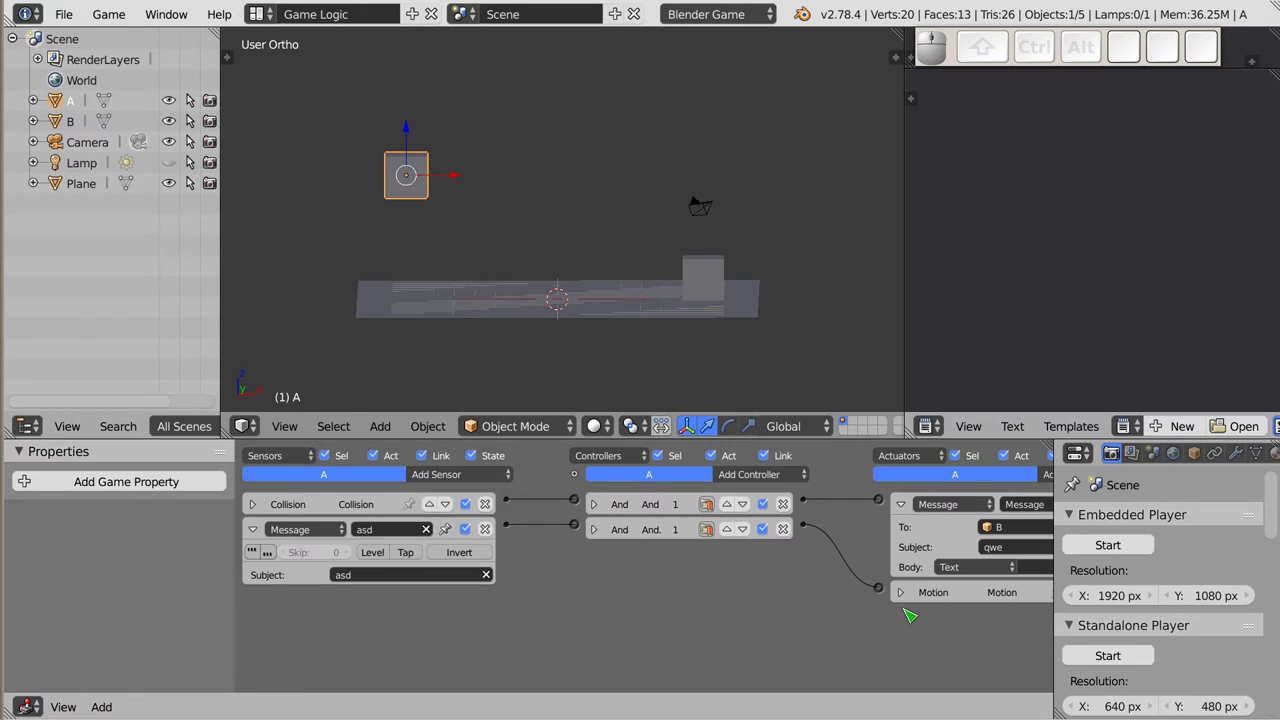
drag(913, 597, 1003, 643)
drag(967, 642, 1003, 643)
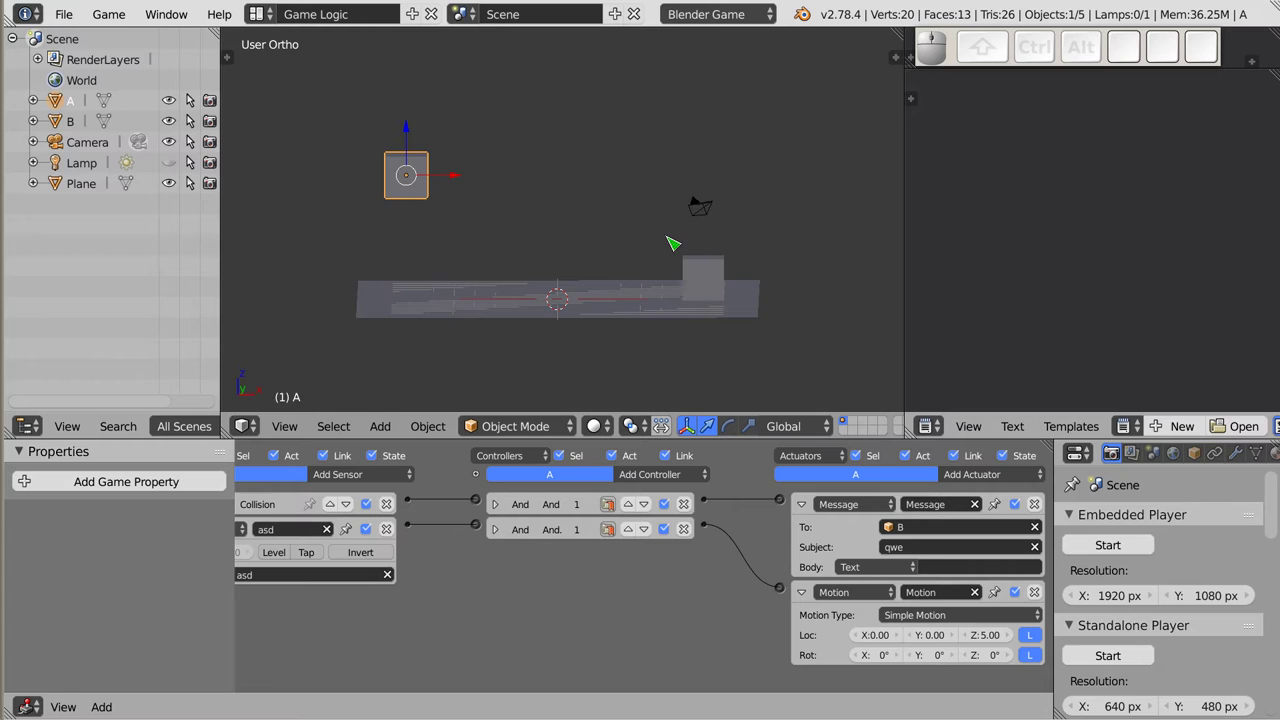
- Run the game with P to test the cubes, then exit back to the editor
key(p)
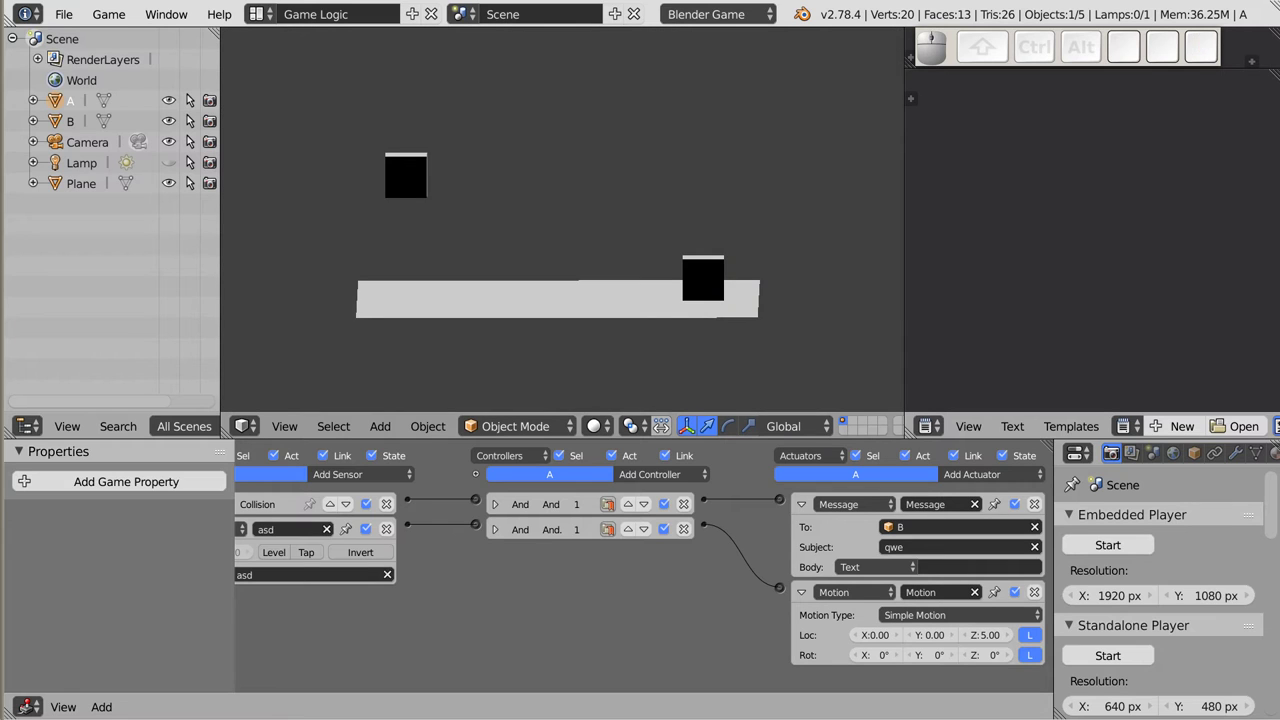
key(Escape)
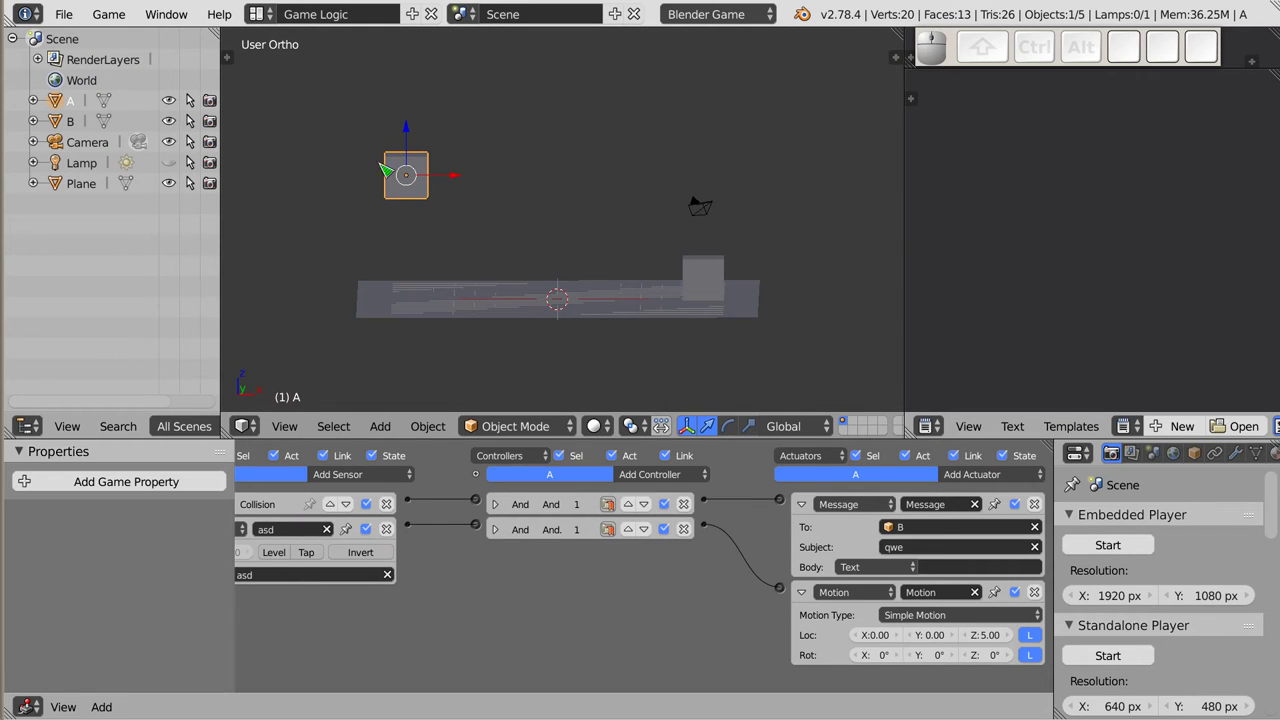
- Set cube A's physics type to Rigid Body with Actor enabled
drag(1251, 463, 1179, 551)
drag(1204, 449, 1179, 551)
click(1182, 554)
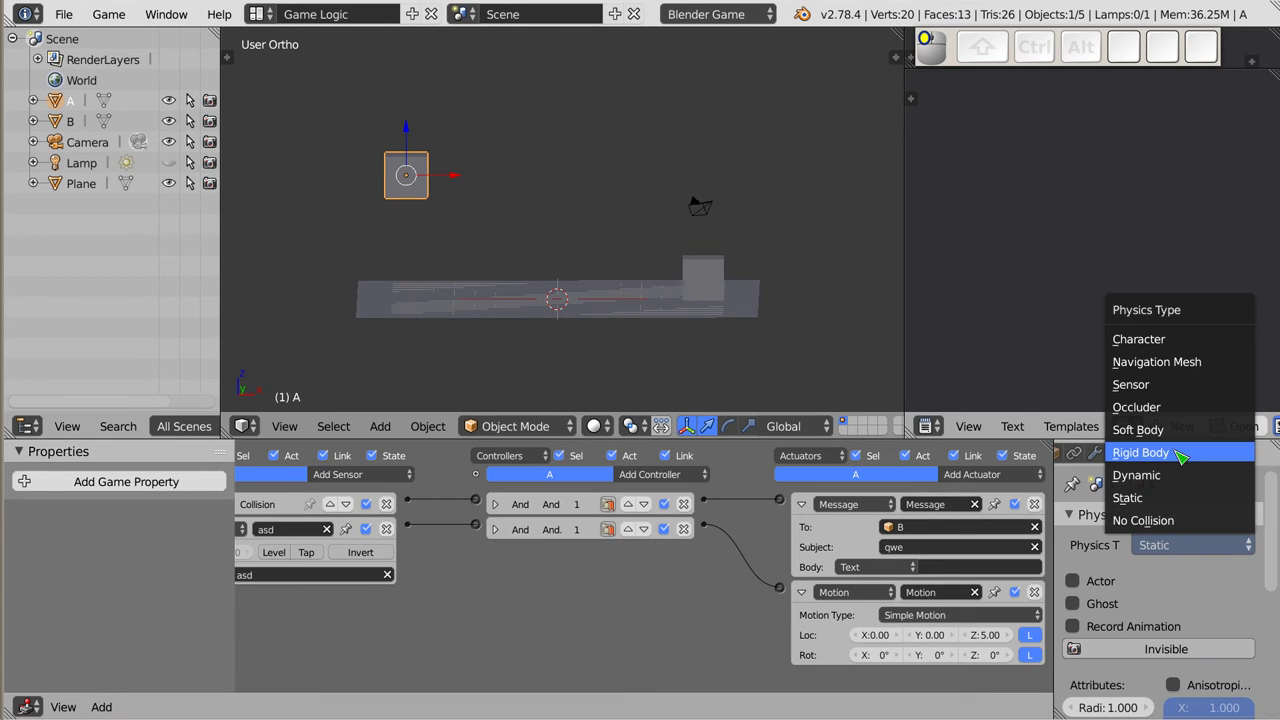
click(1182, 459)
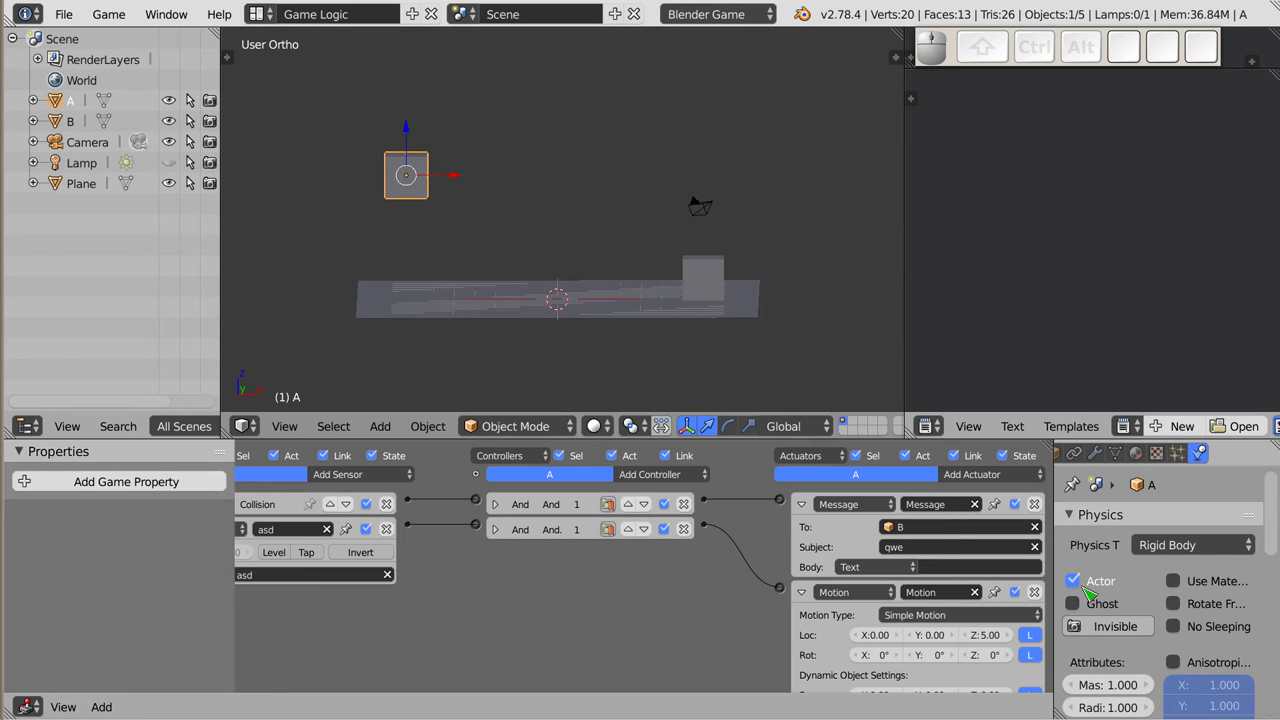
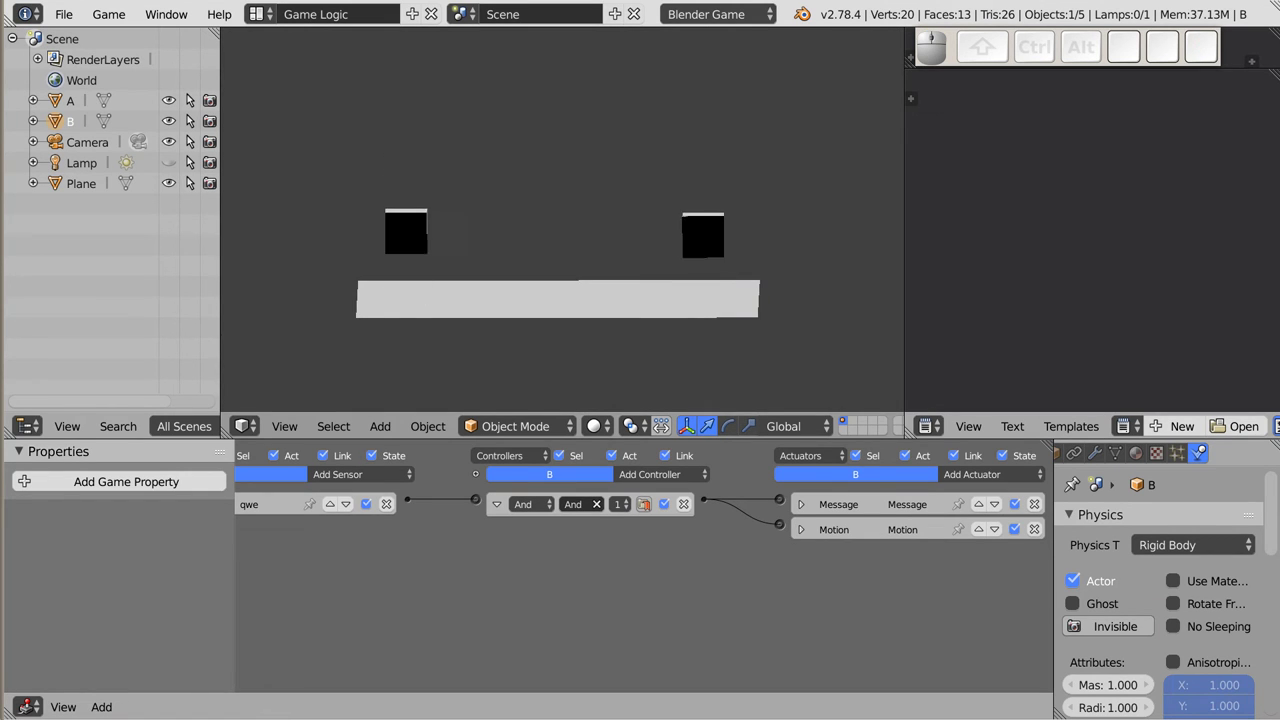
- Stop the game and expand cube A's Collision sensor settings to enable Tap
key(Escape)
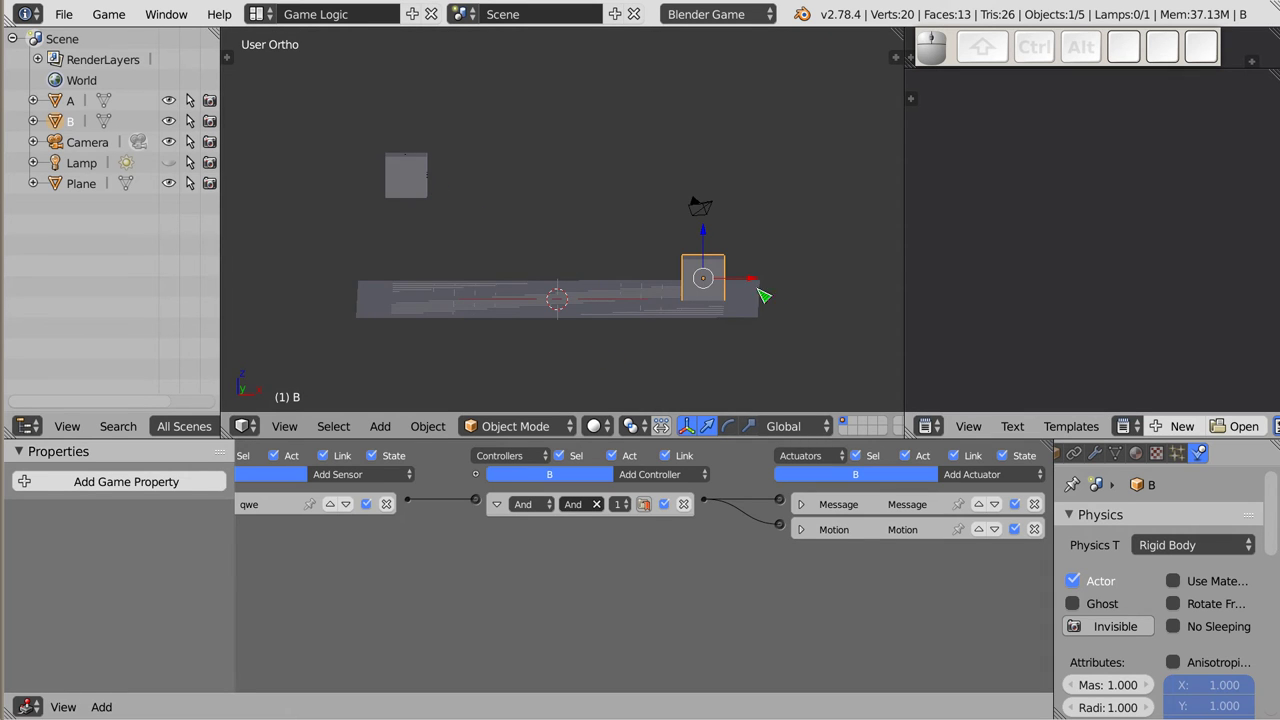
drag(513, 257, 507, 284)
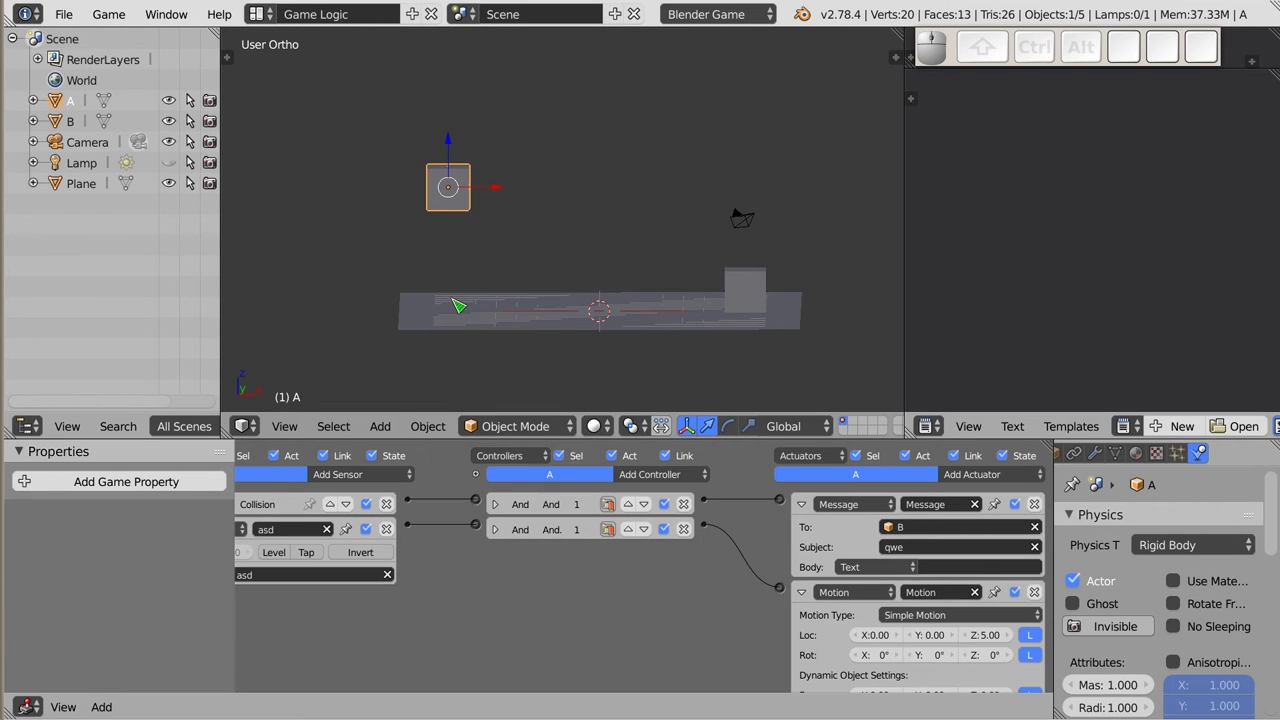
drag(351, 582, 256, 511)
click(259, 510)
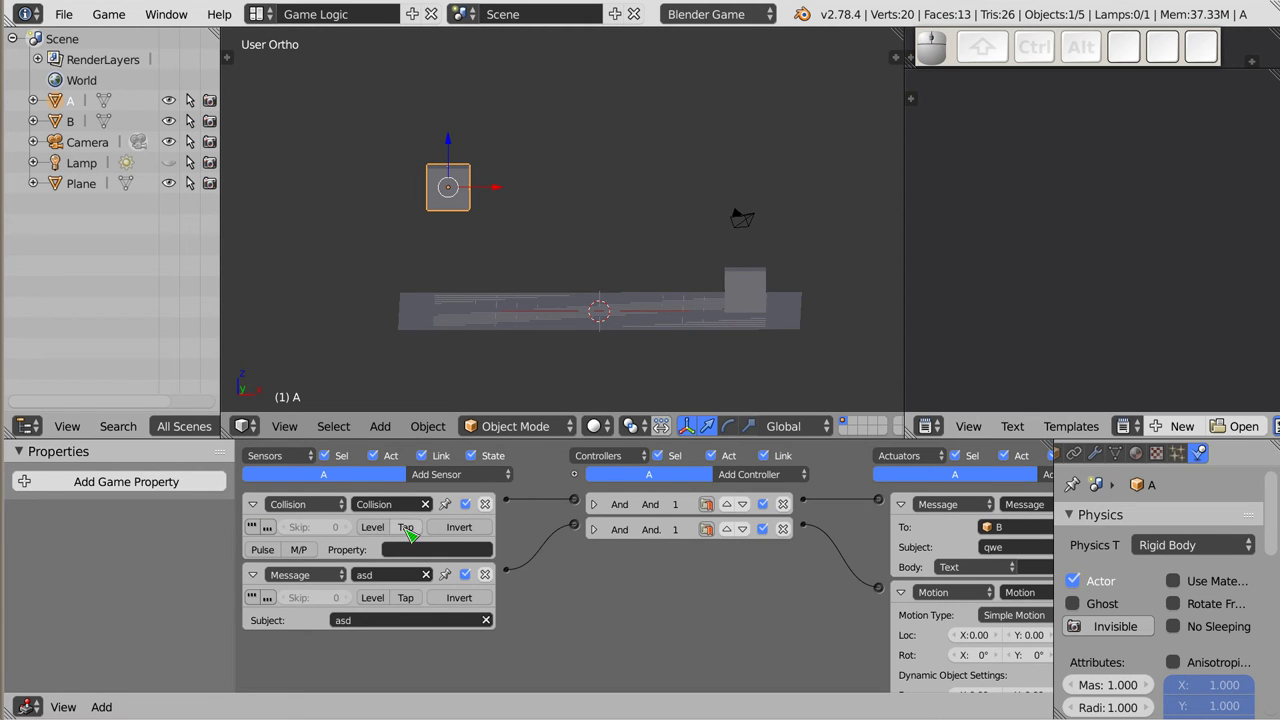
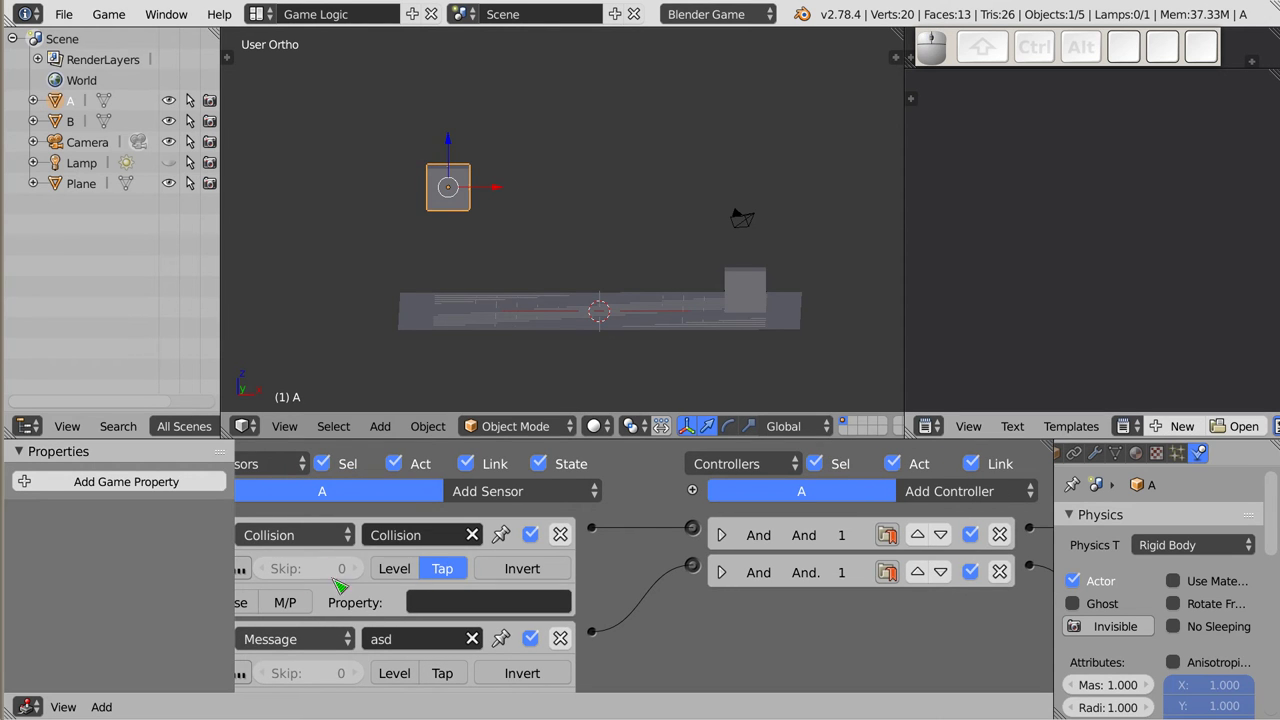
- Select cube B, collapse its Message sensor and bring up the Add Sensor list
right_click(749, 299)
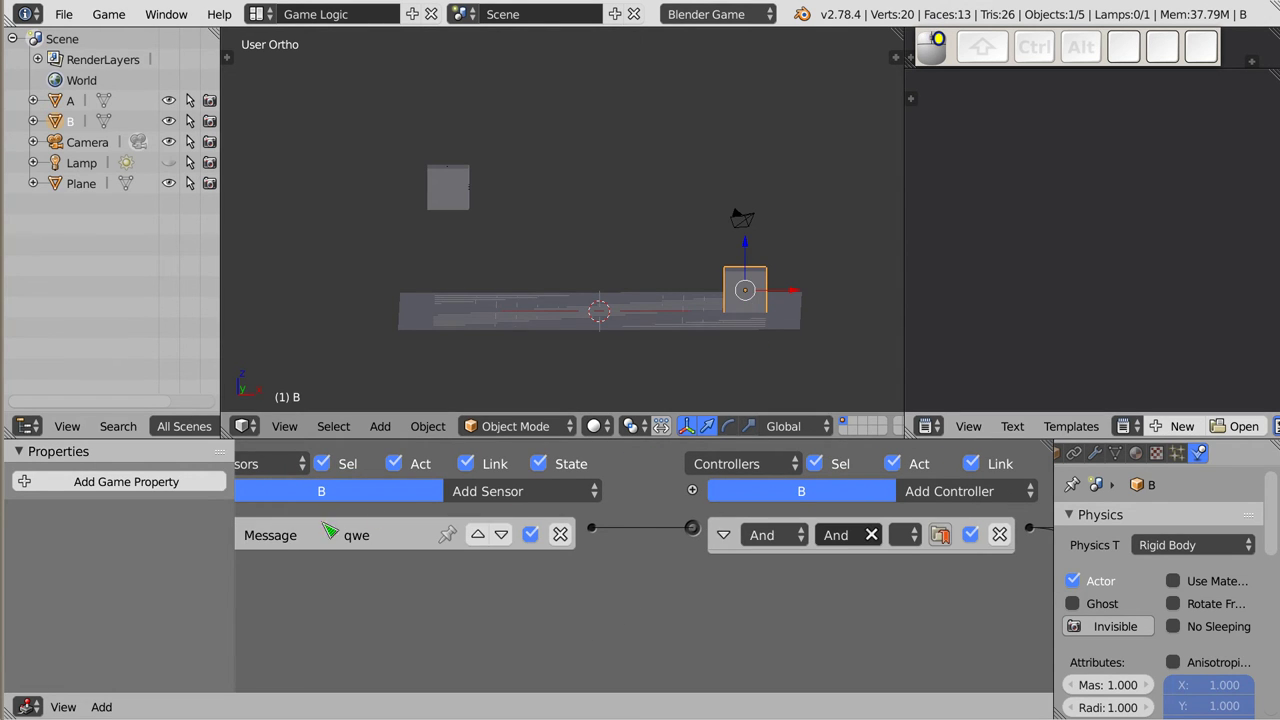
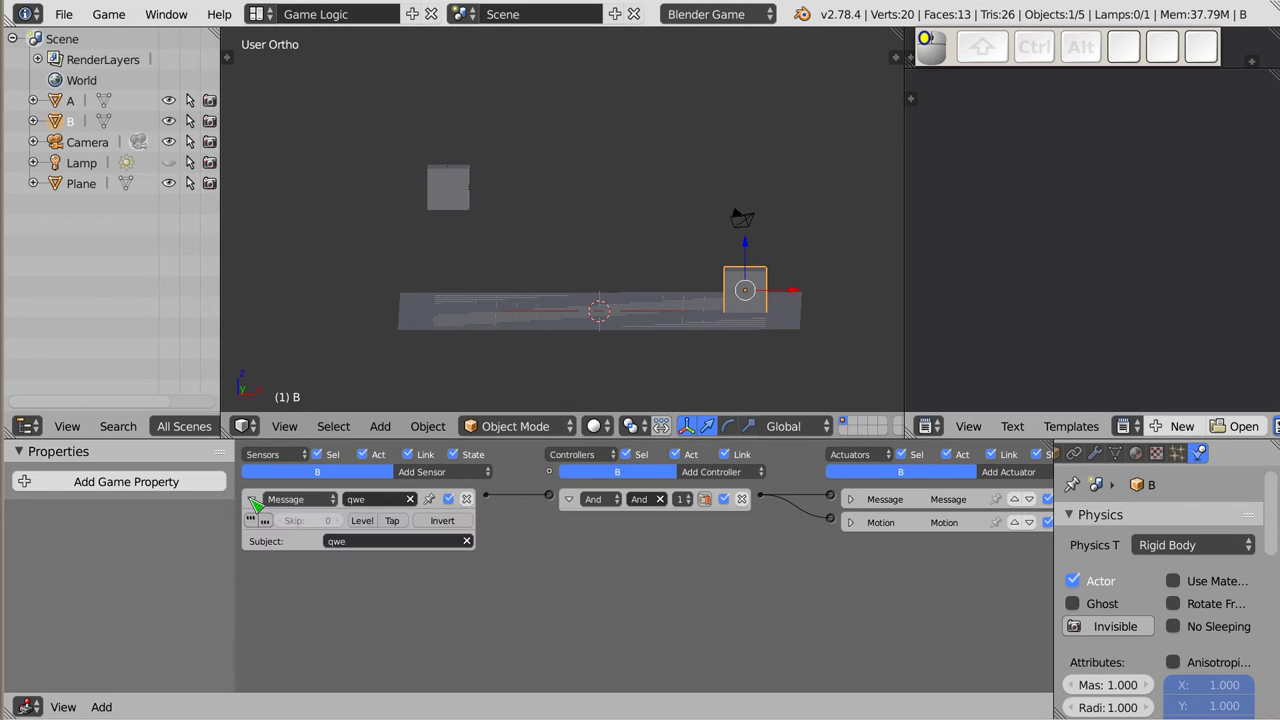
click(255, 498)
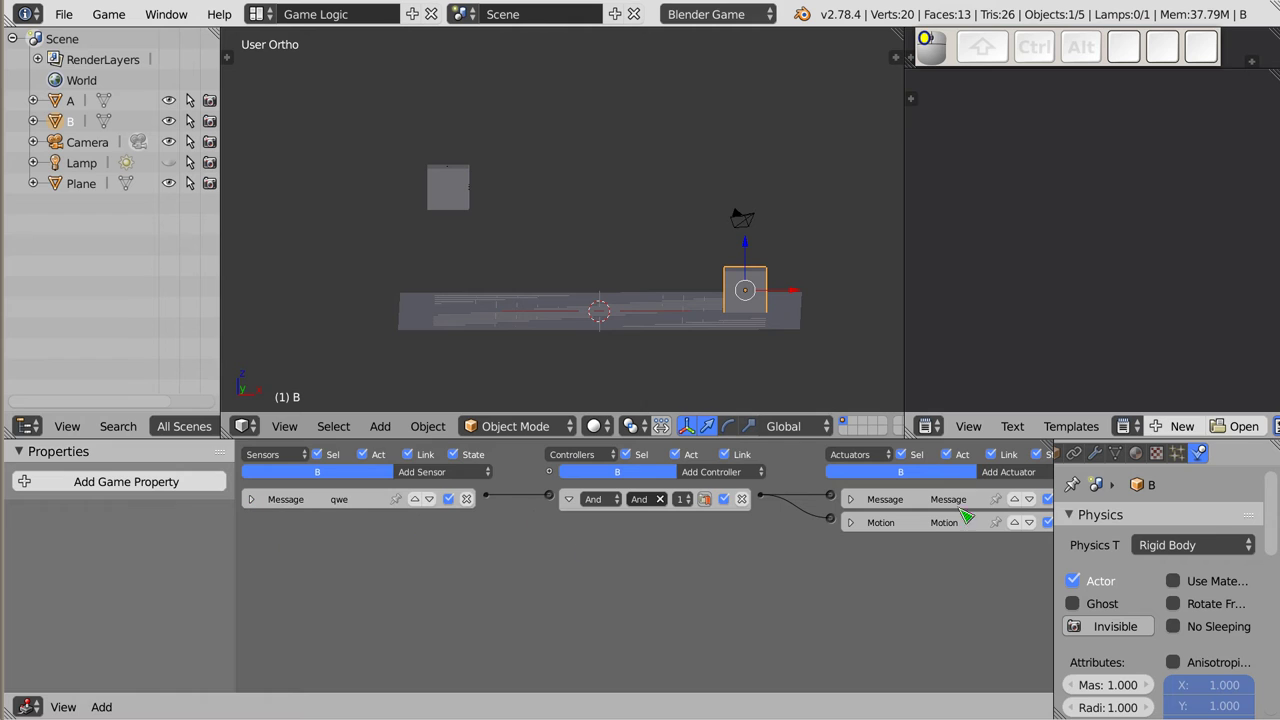
click(445, 475)
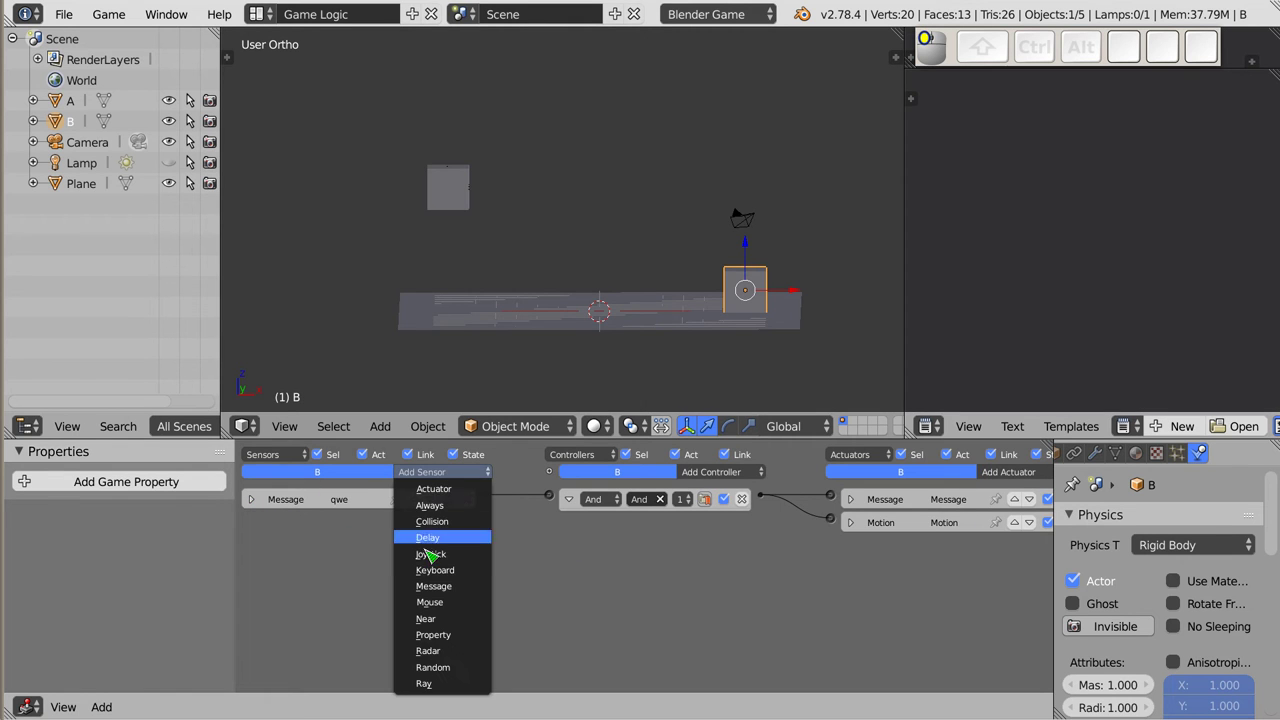
- Add a Collision sensor to B and wire it through a second And controller to its Message actuator
click(464, 526)
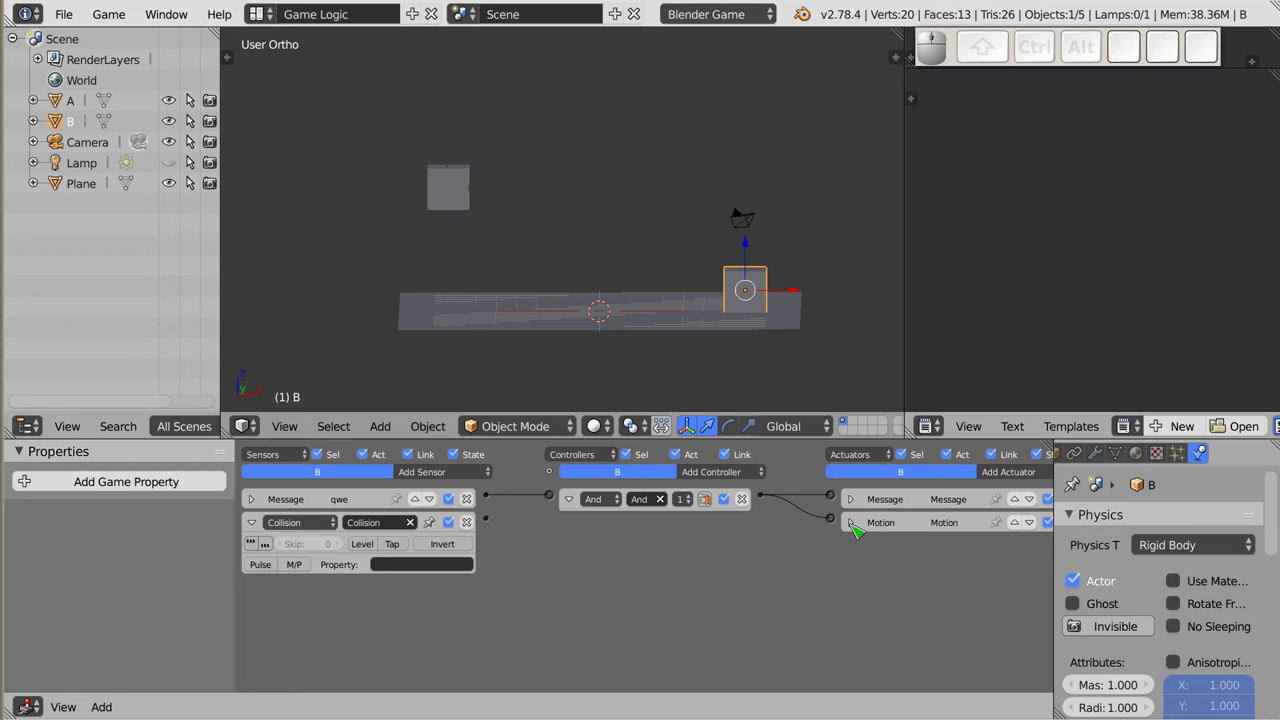
click(856, 509)
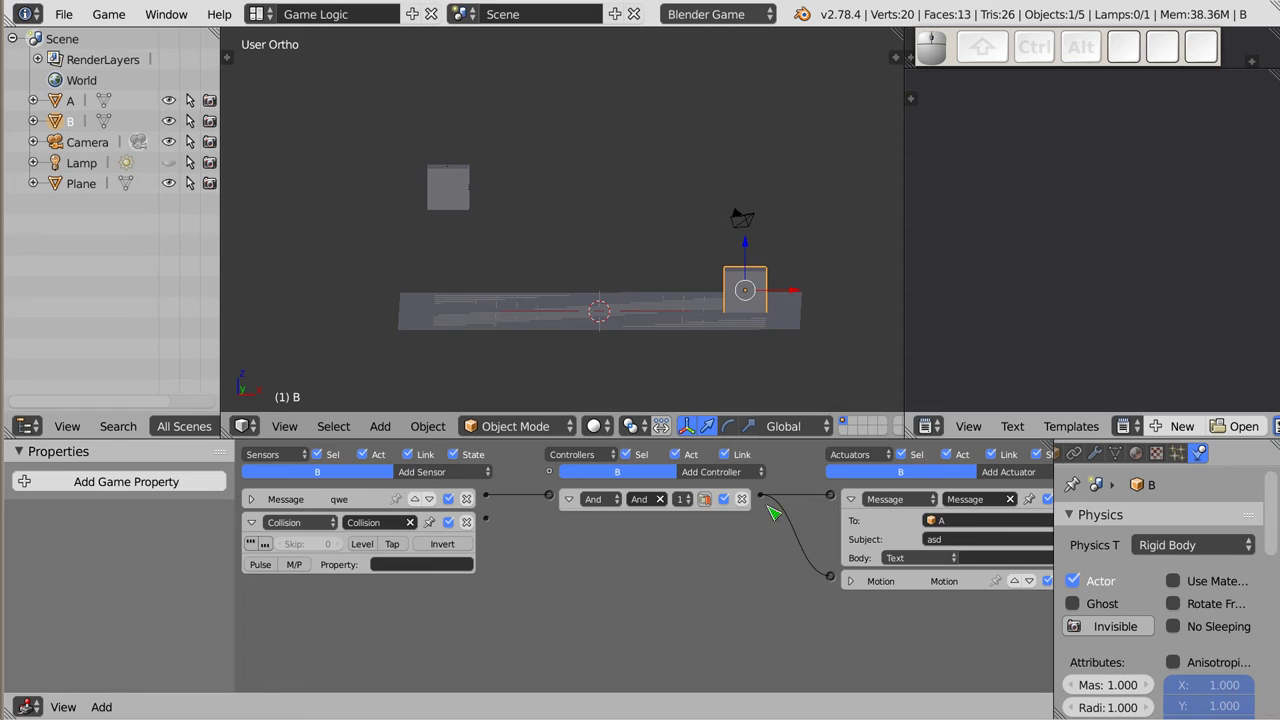
drag(814, 491, 493, 527)
drag(500, 524, 266, 540)
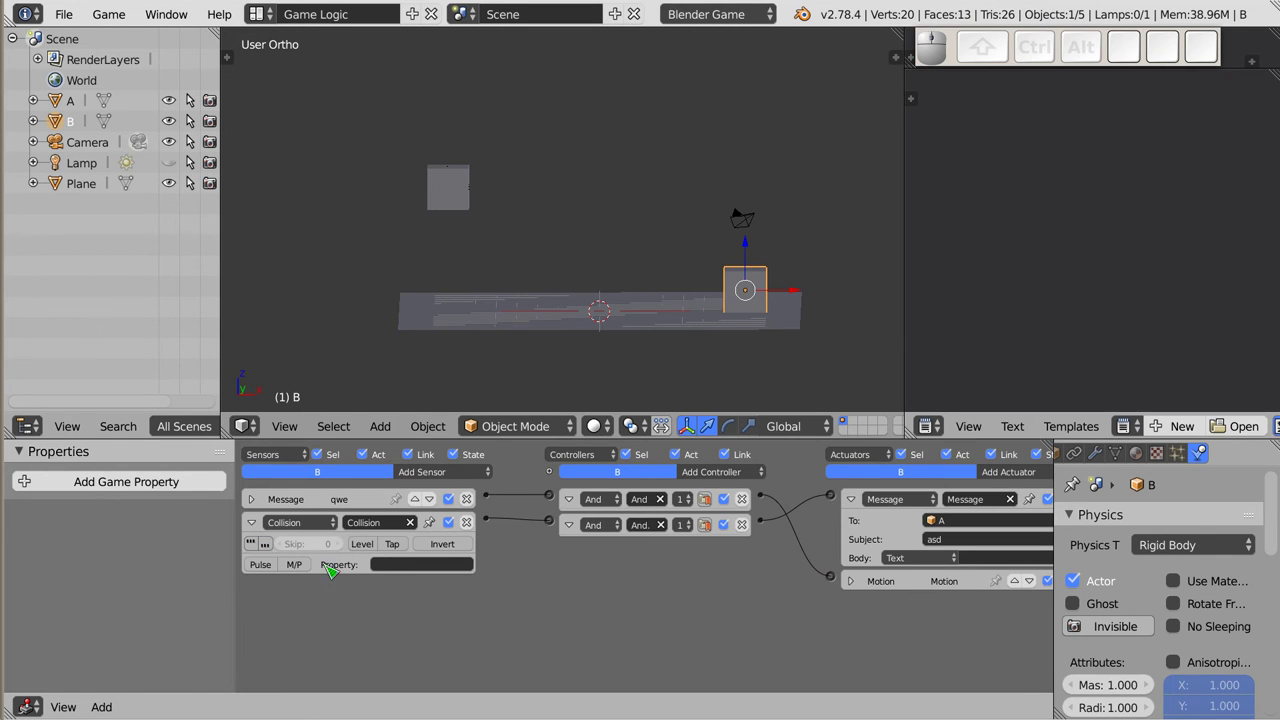
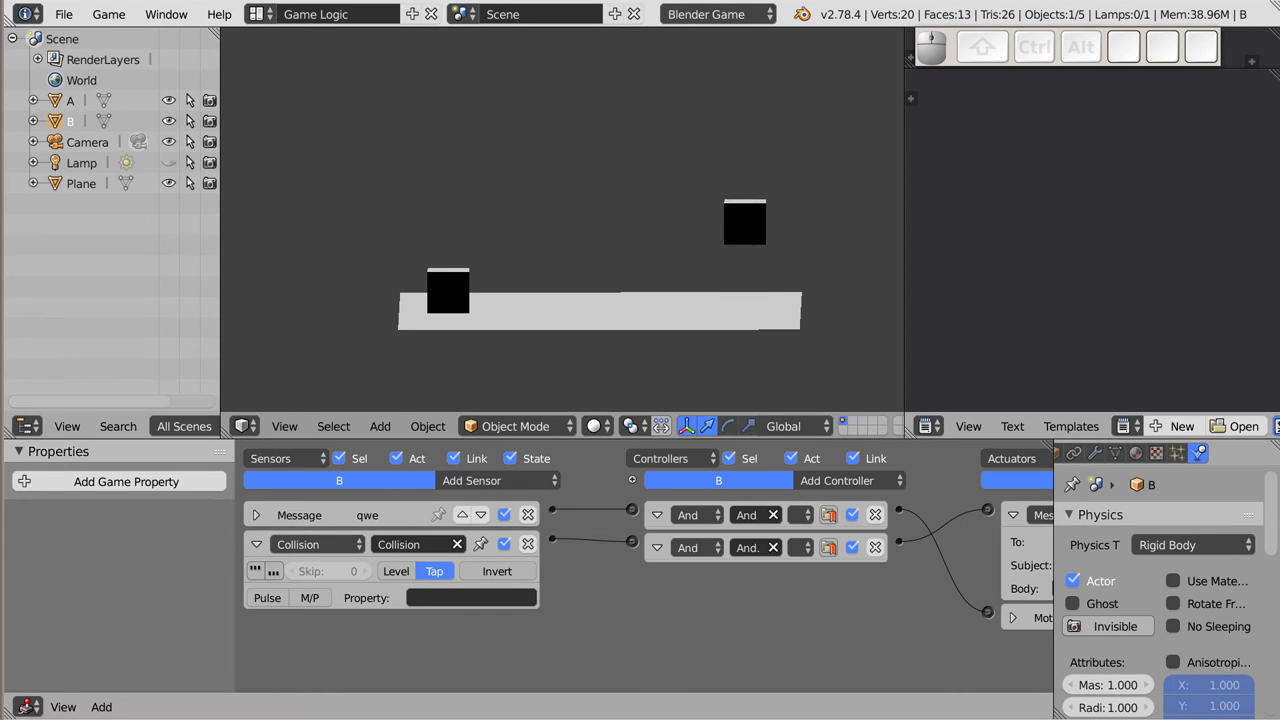
- Stop the running game and select cube A in the viewport
key(Escape)
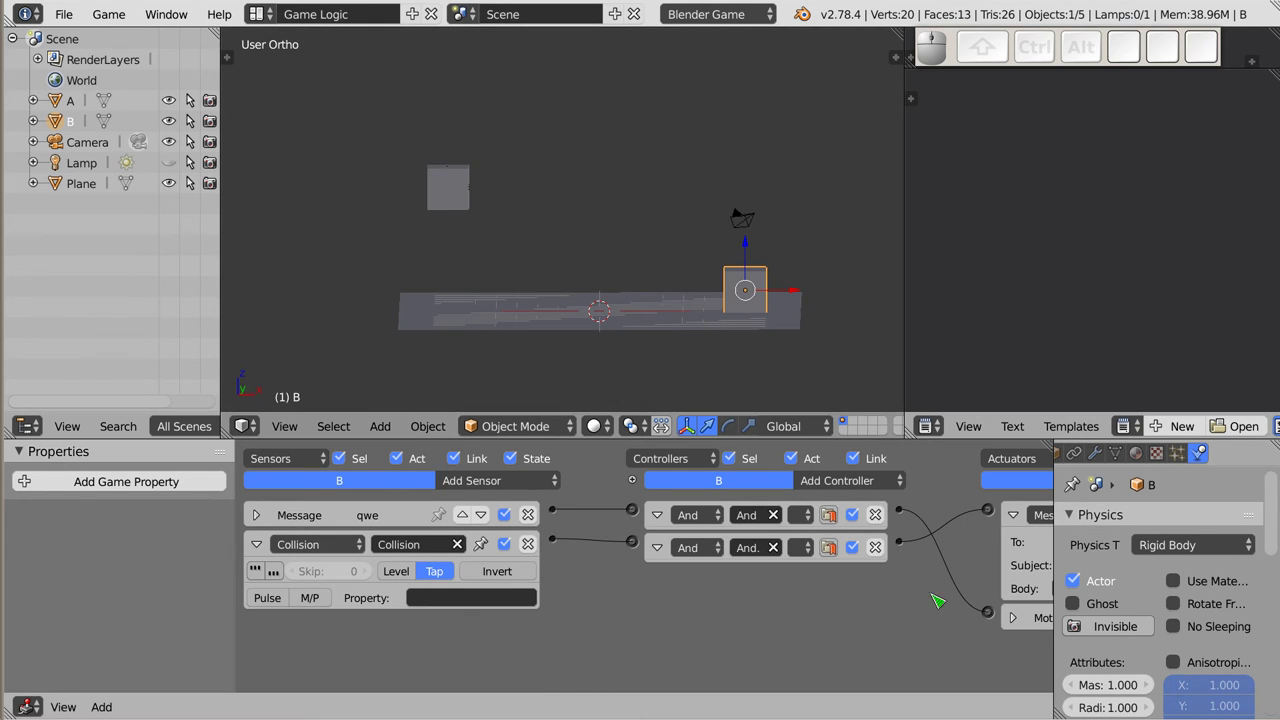
drag(956, 560, 762, 527)
drag(755, 525, 503, 204)
drag(575, 587, 503, 204)
right_click(458, 202)
- Fold cube A's Collision and asd Message sensor panels closed
click(256, 523)
click(268, 558)
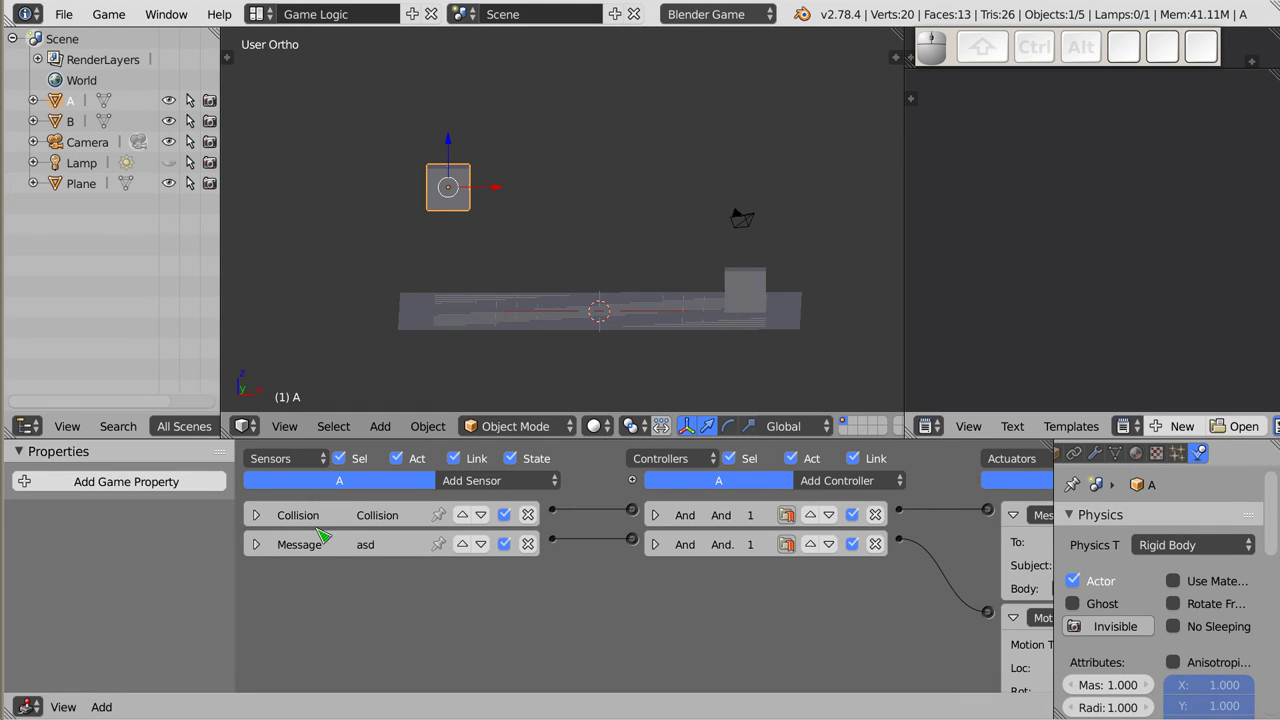
- Review cube A's Message sensor and its asd Message actuator sending to cube B
click(261, 550)
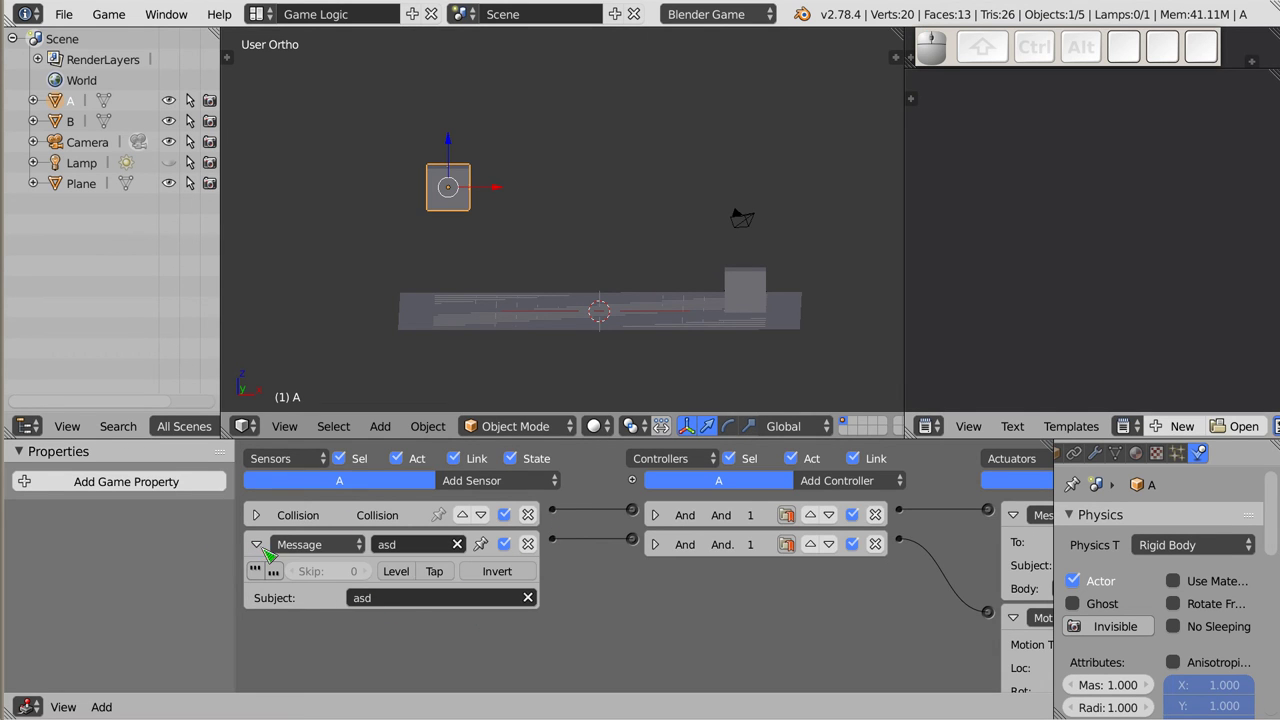
click(266, 554)
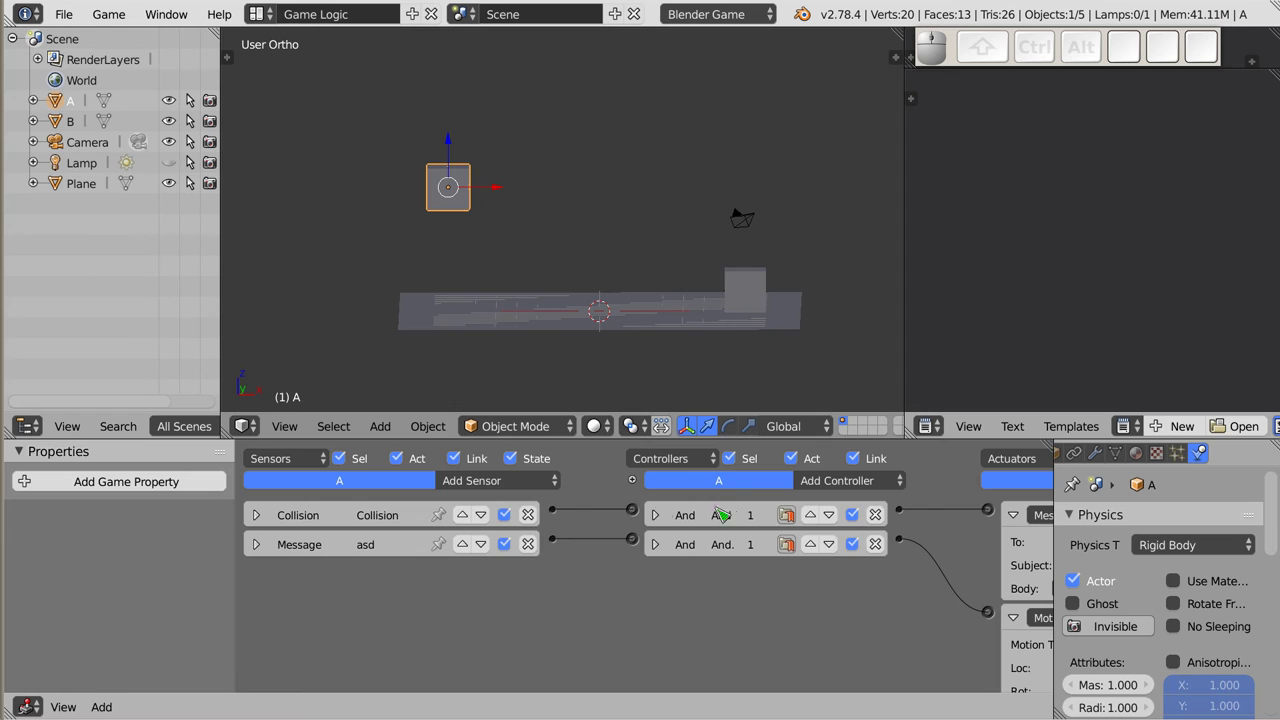
drag(854, 522, 975, 484)
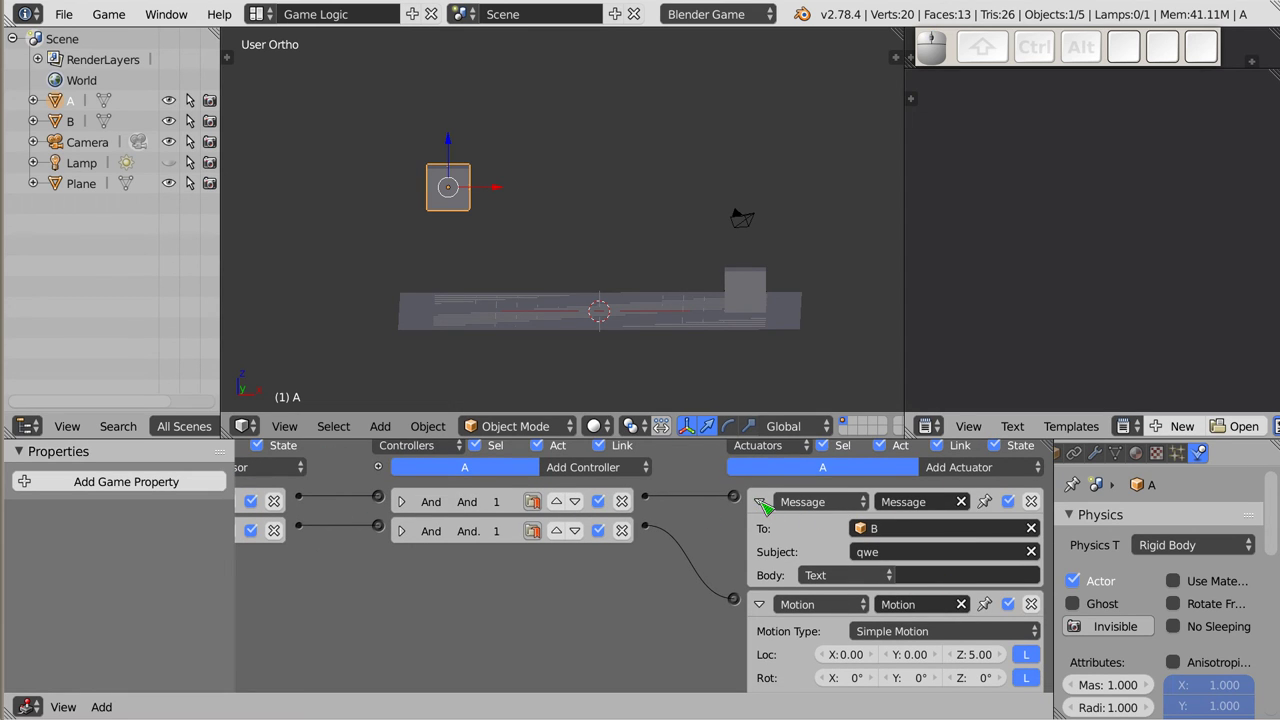
drag(771, 510, 435, 607)
- Select cube B and expand its Message sensor with subject qwe
right_click(759, 285)
drag(436, 608, 268, 518)
click(265, 519)
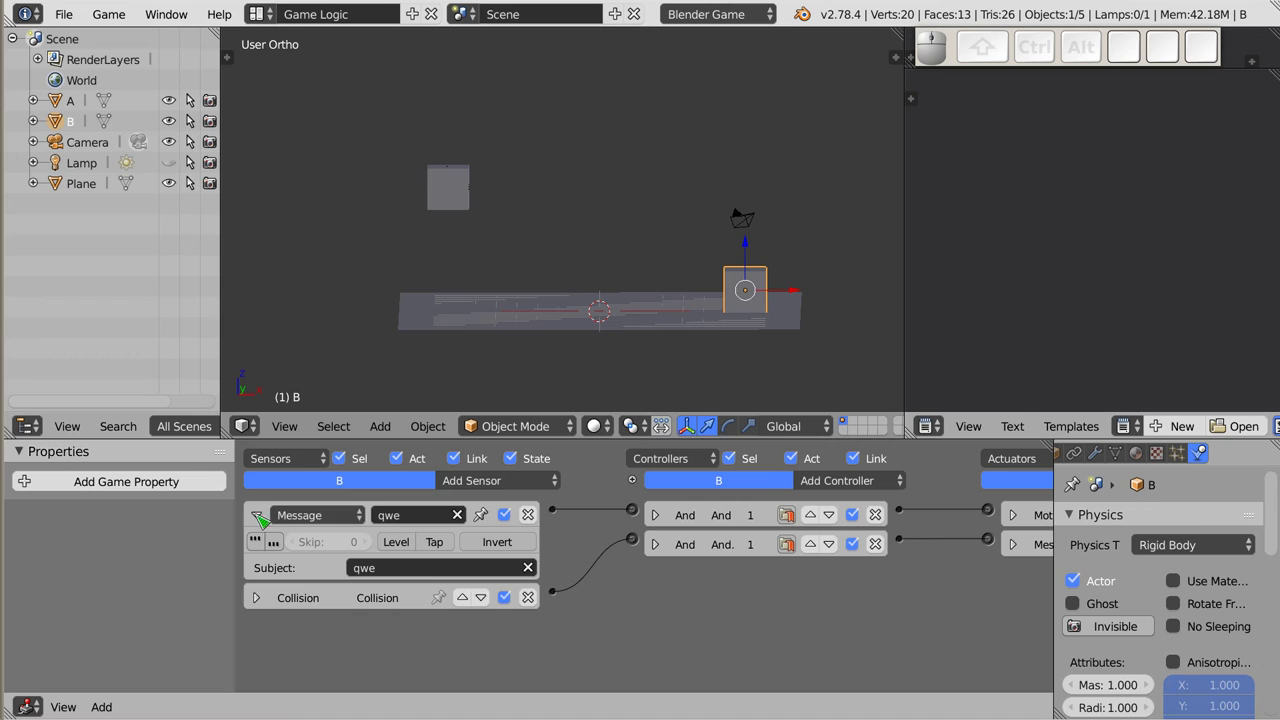
- Fold B's Message sensor and review its Motion actuator moving 5.00 along Z
click(257, 524)
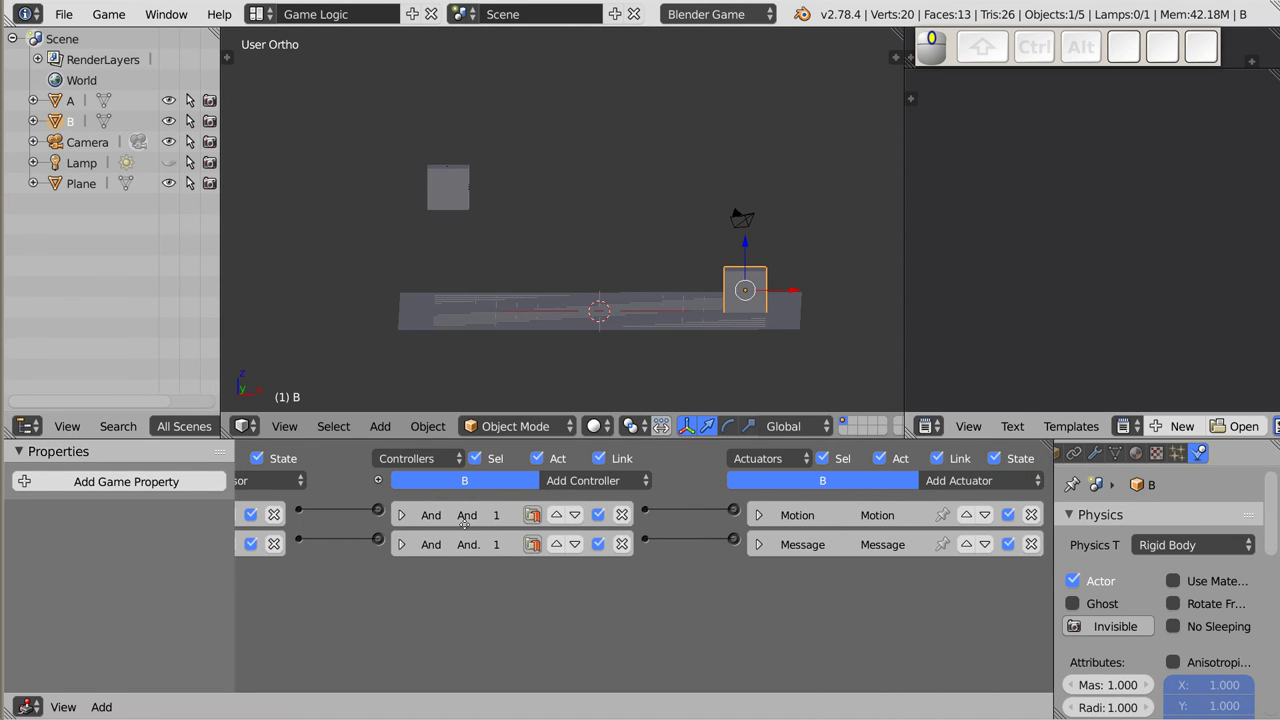
click(763, 528)
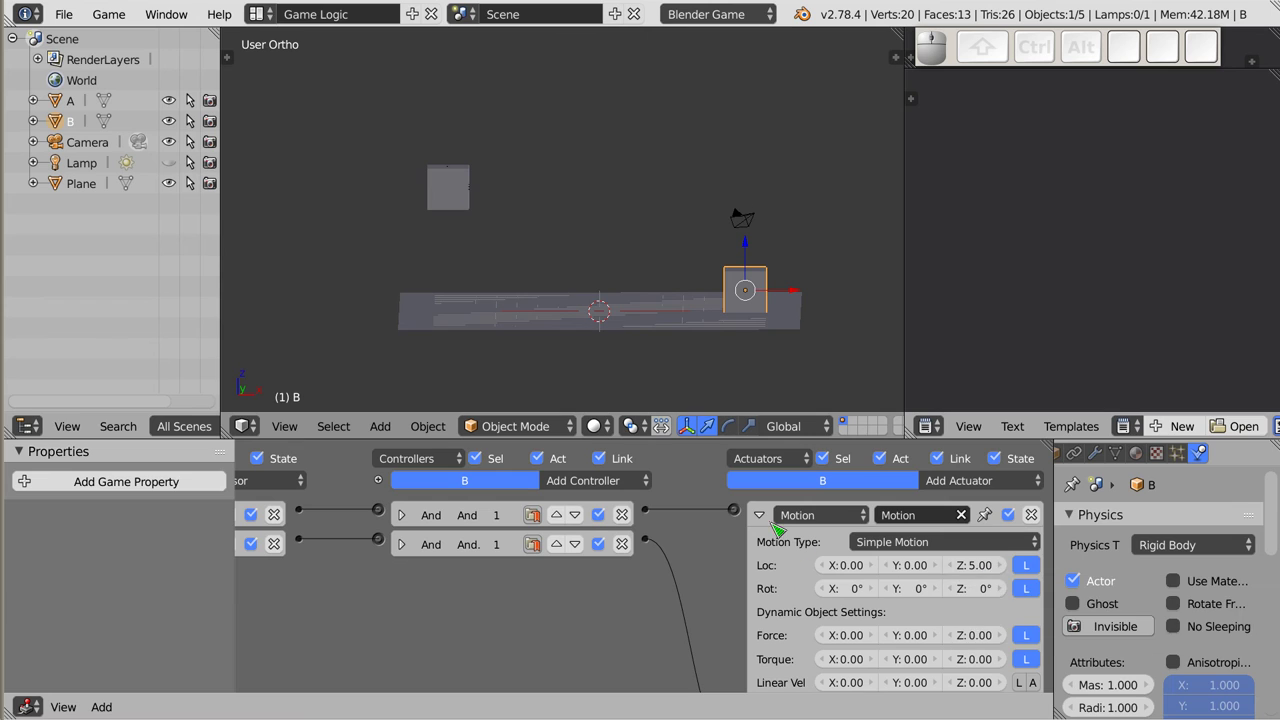
click(765, 525)
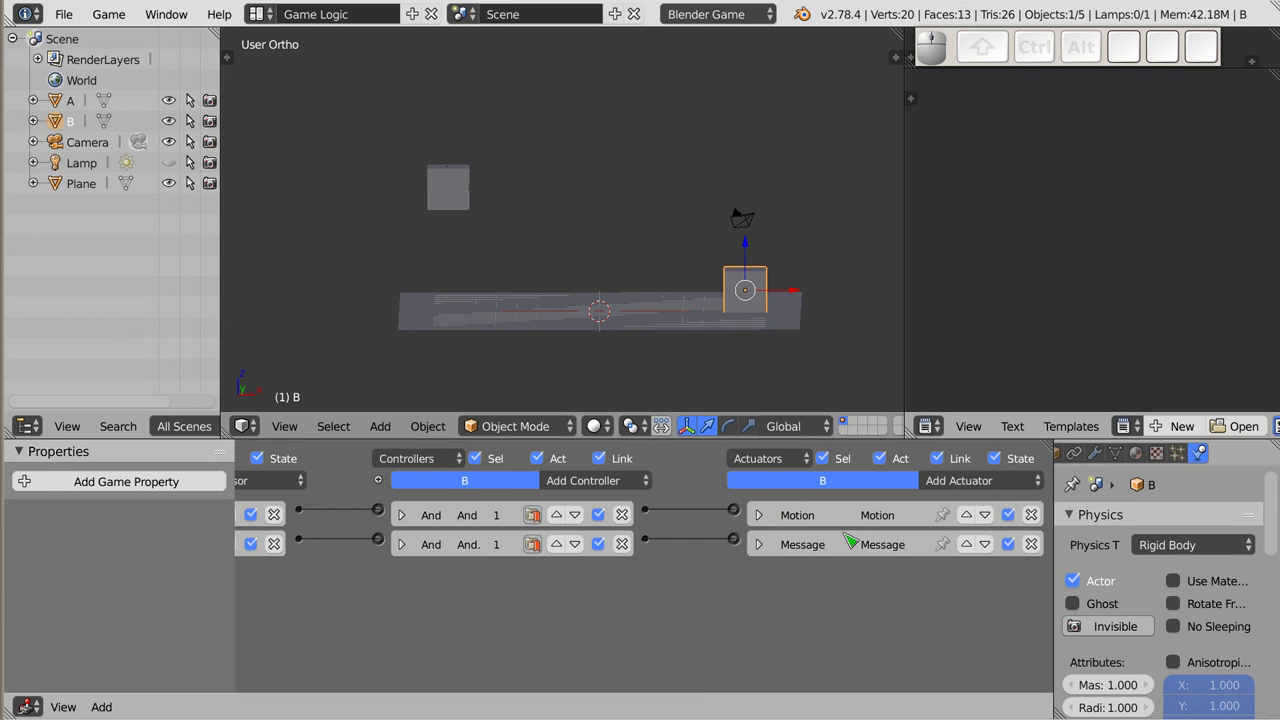
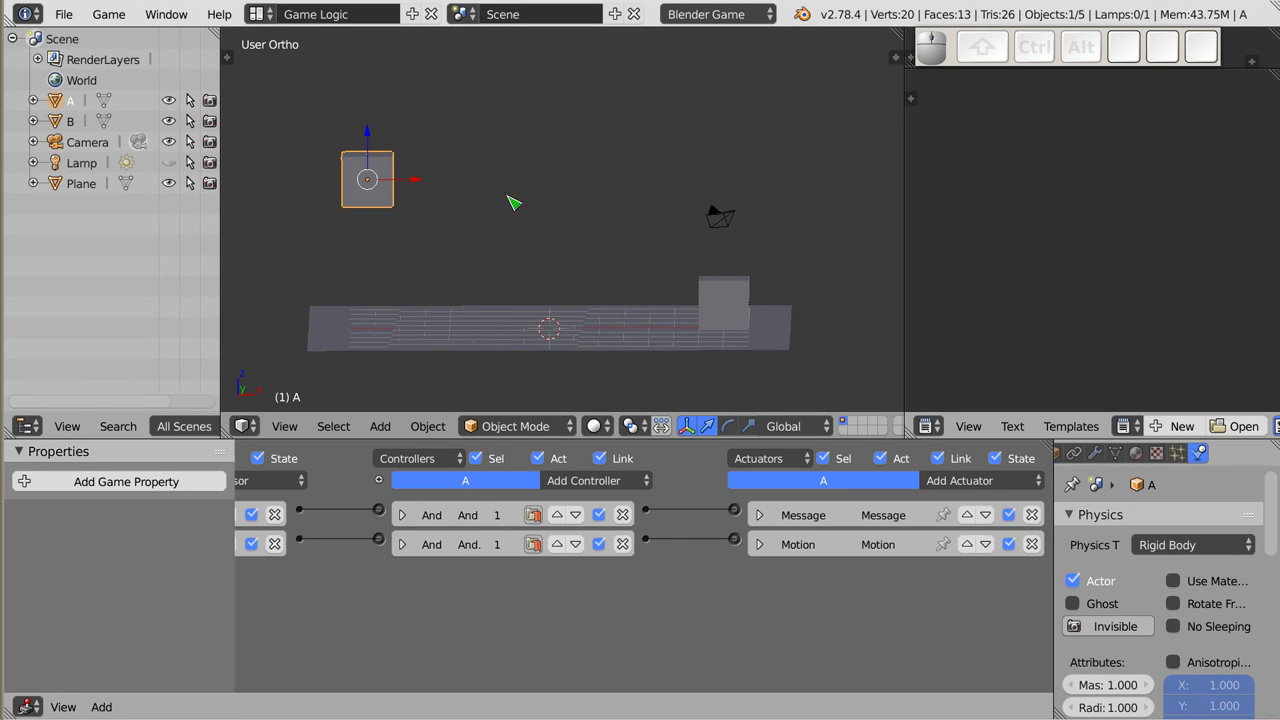
- Run the game so cube A lands and pushes cube B upward, then exit
key(p)
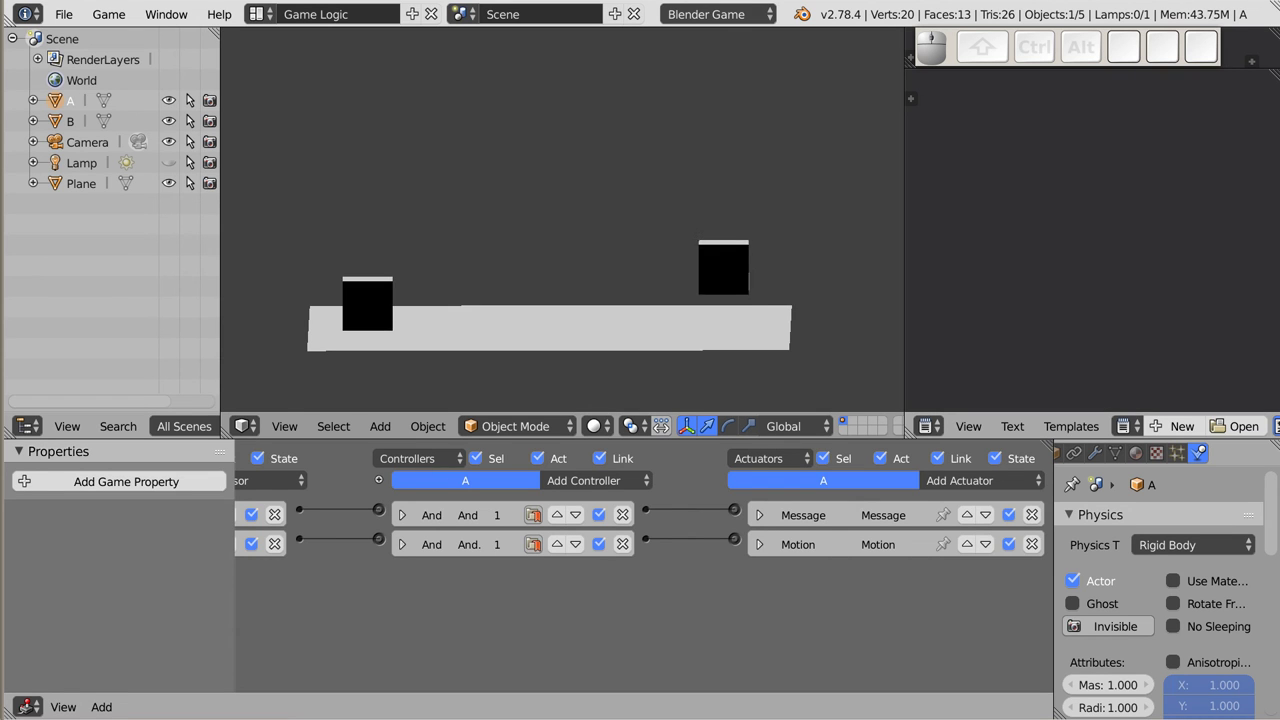
key(Escape)
drag(540, 253, 357, 95)
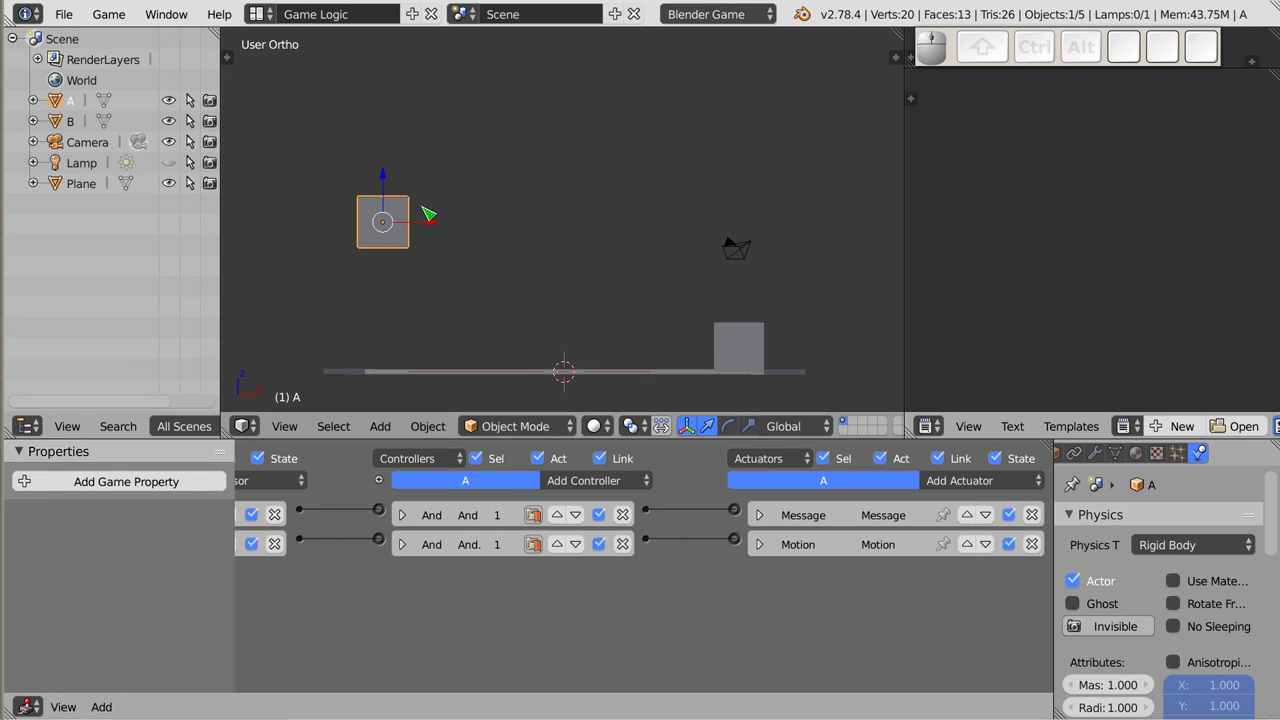
- Select cube B and bring its qwe Message and Collision sensors back into view
right_click(756, 346)
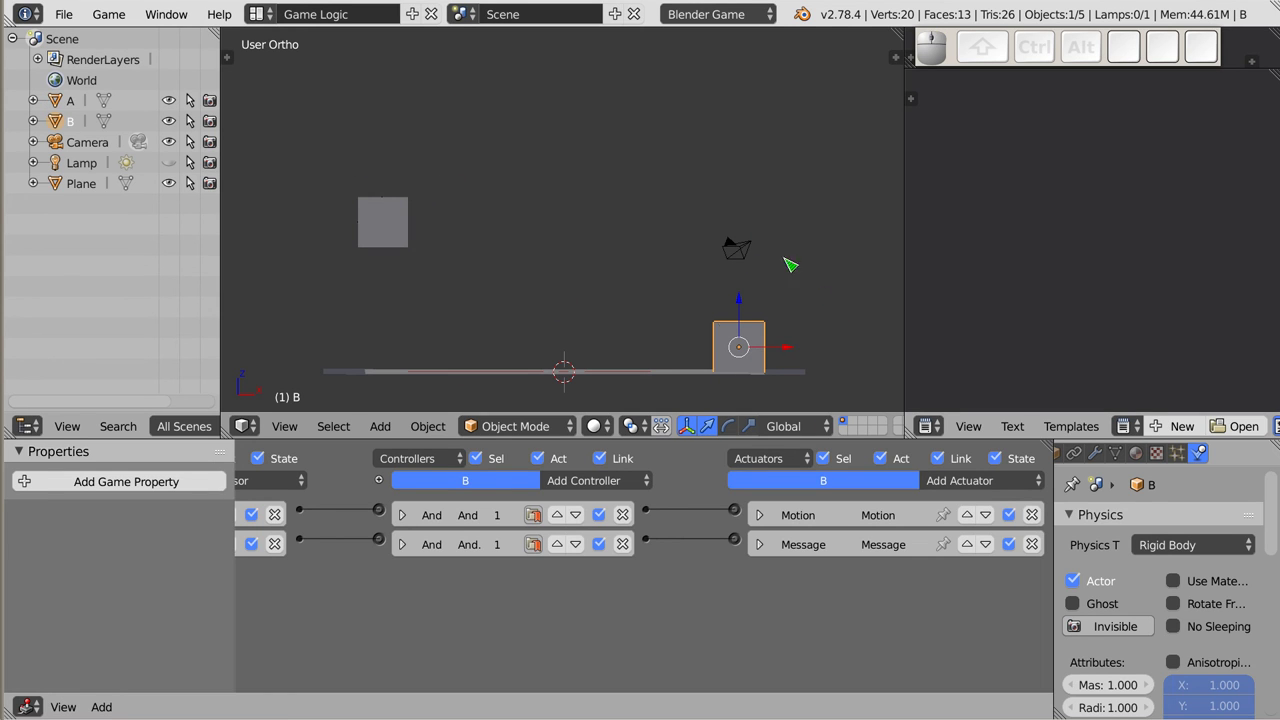
drag(343, 579, 252, 568)
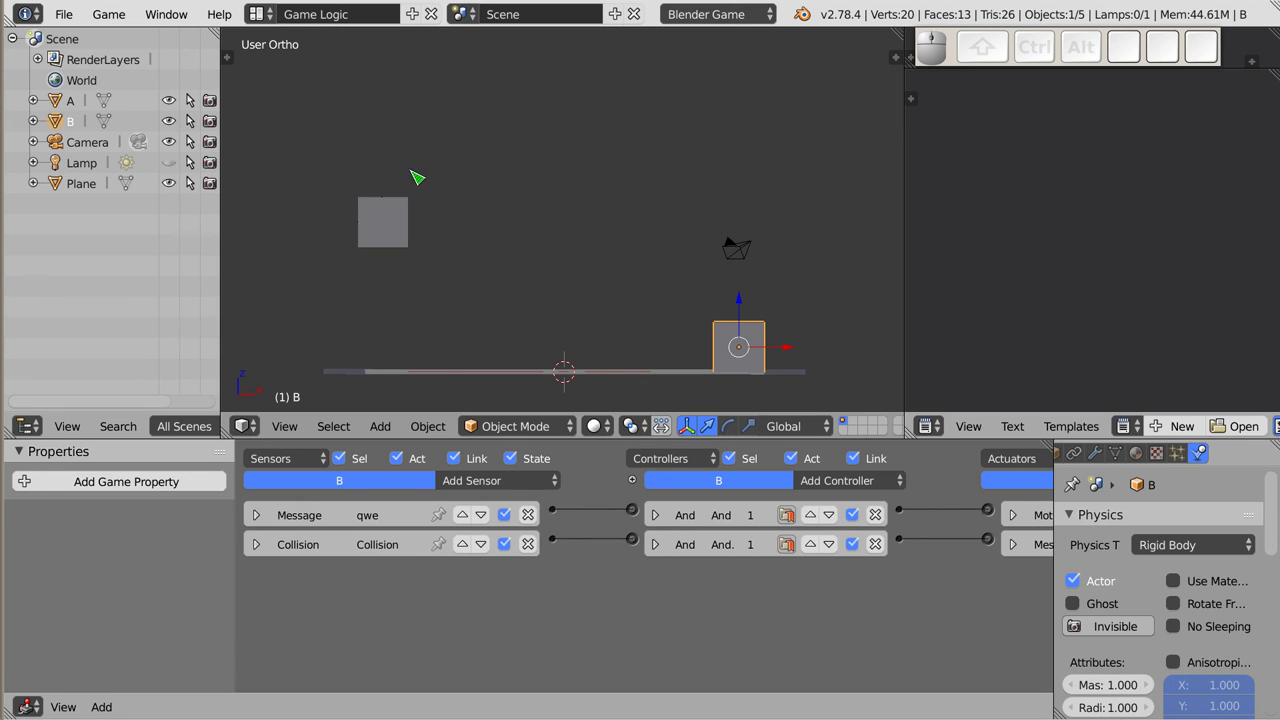
- Select cube A and check its asd Message sensor details
right_click(394, 228)
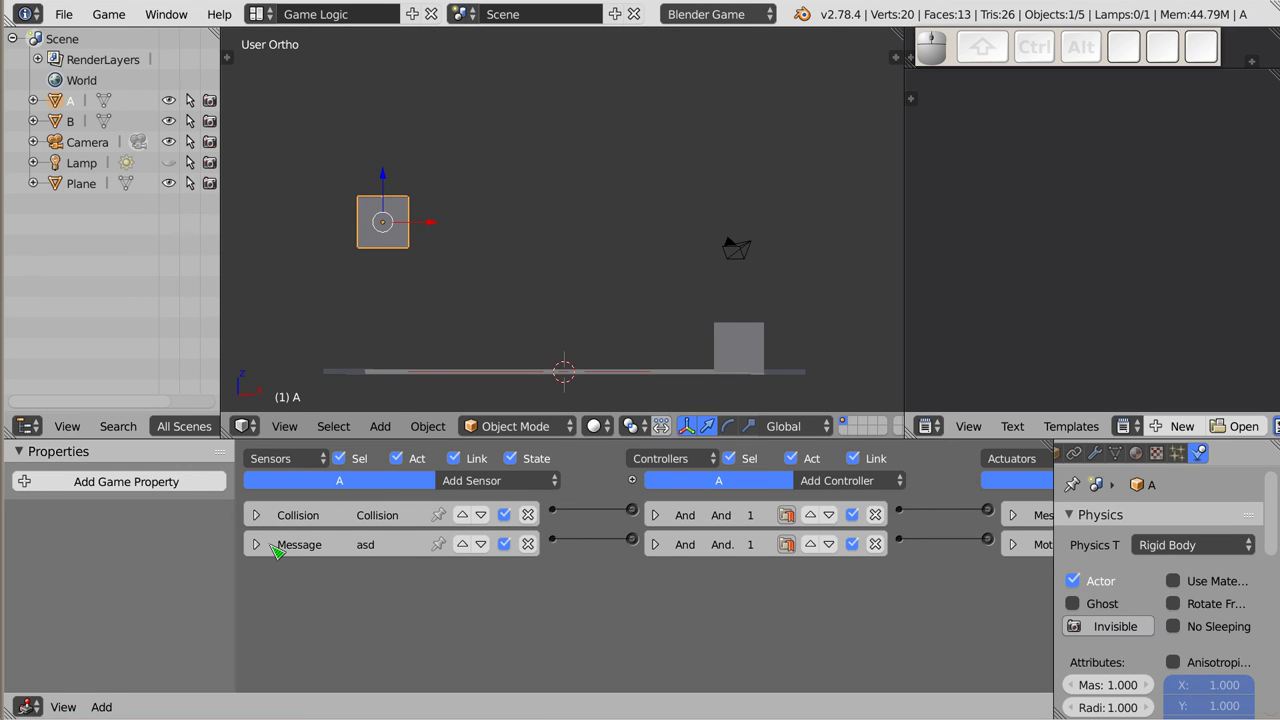
click(265, 550)
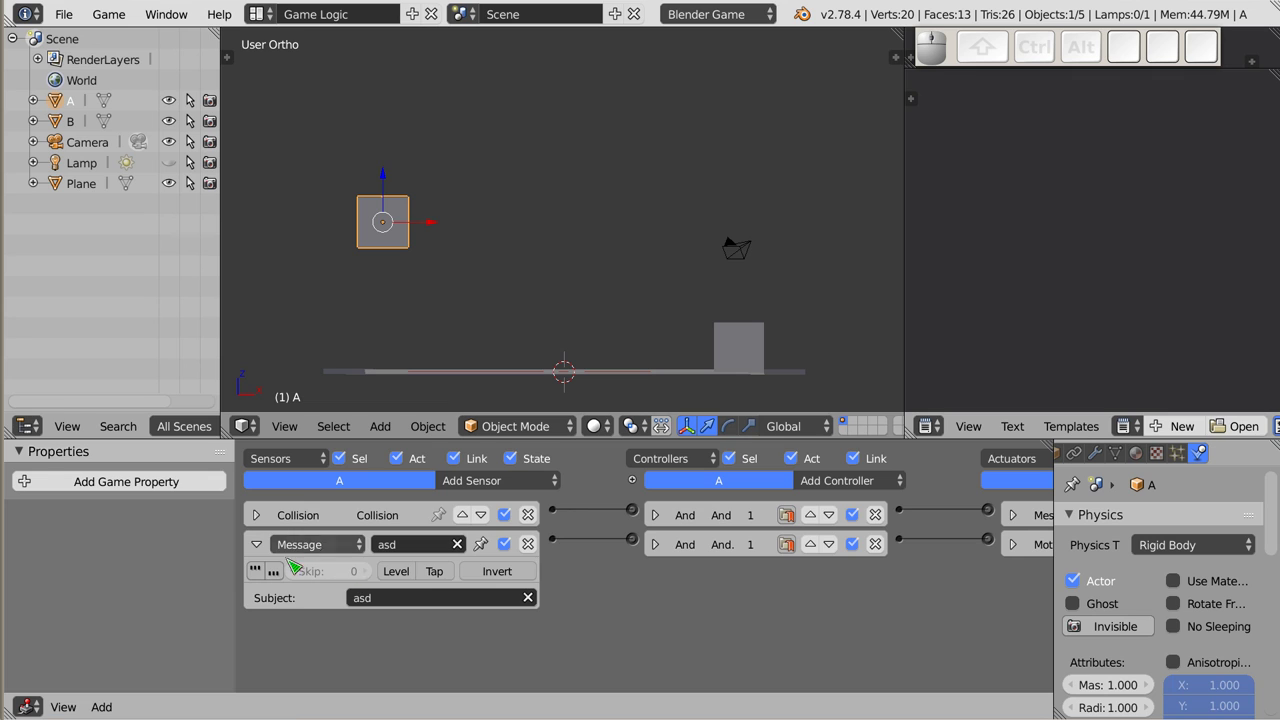
click(259, 556)
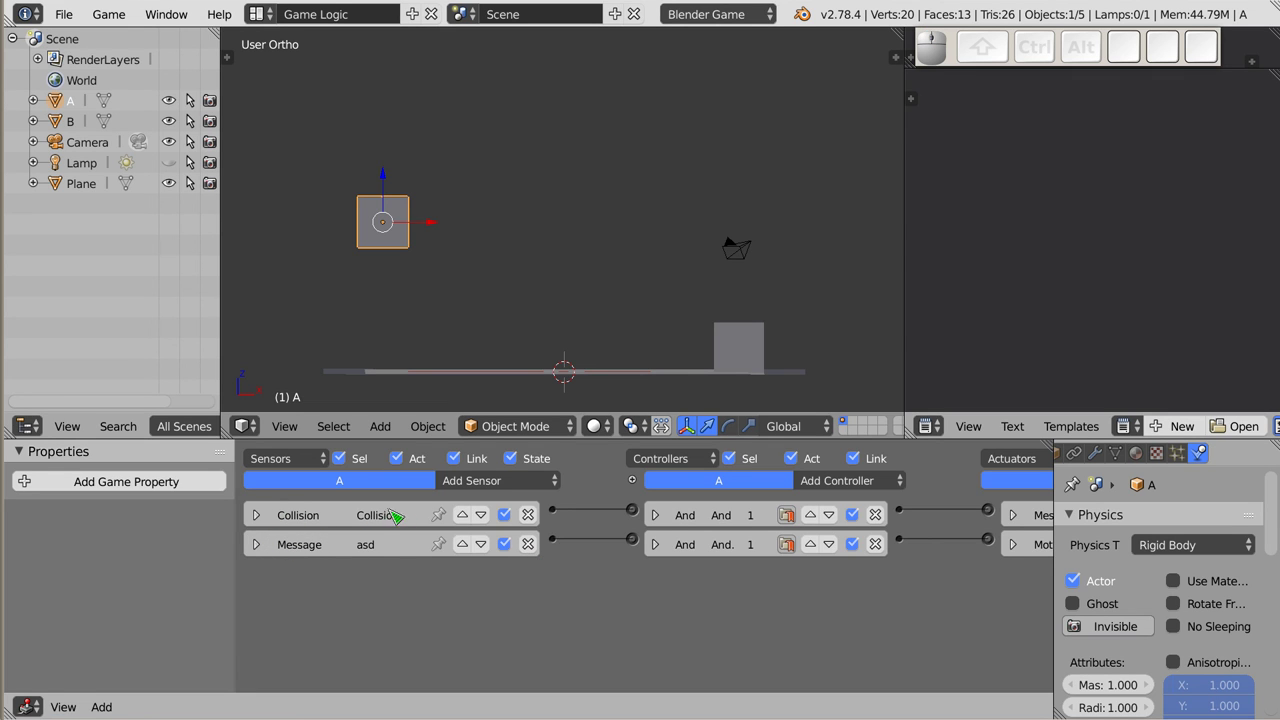
- Rewire A so Collision feeds the second And controller and Message feeds the first
click(663, 553)
click(667, 553)
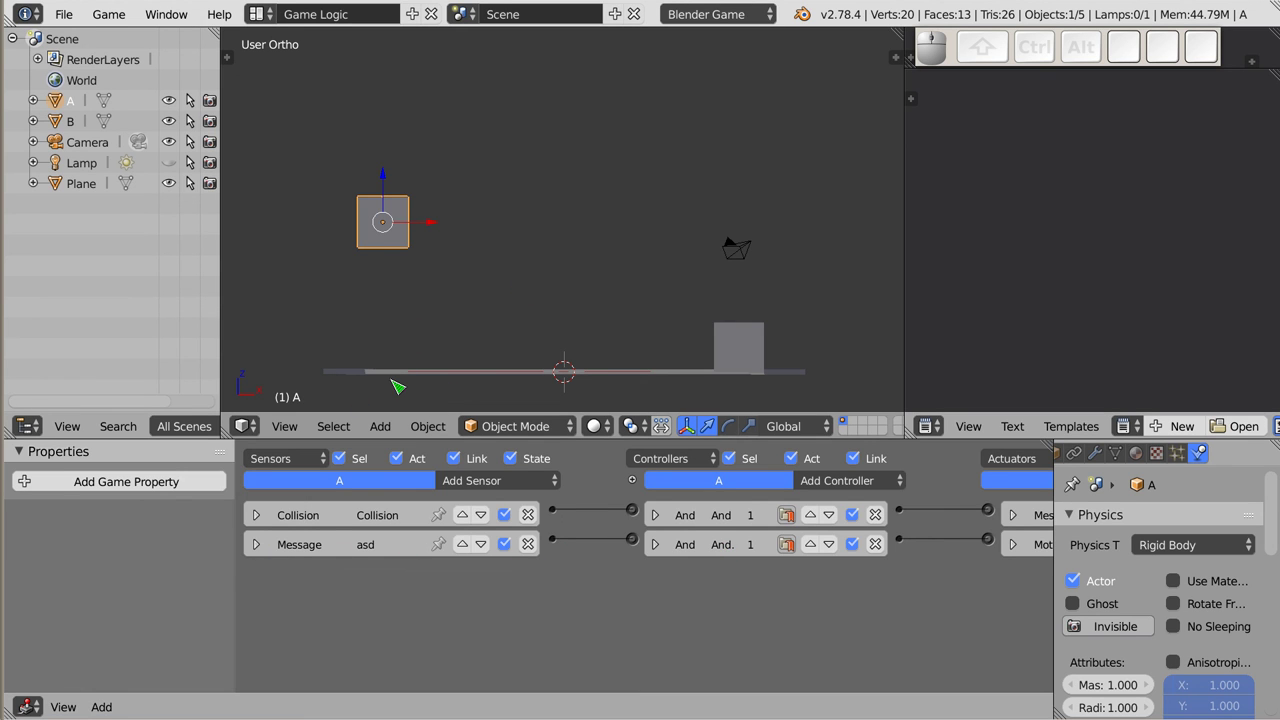
- Run the game with A's swapped wiring, stop it, and show A's asd Message sensor
drag(565, 524, 671, 553)
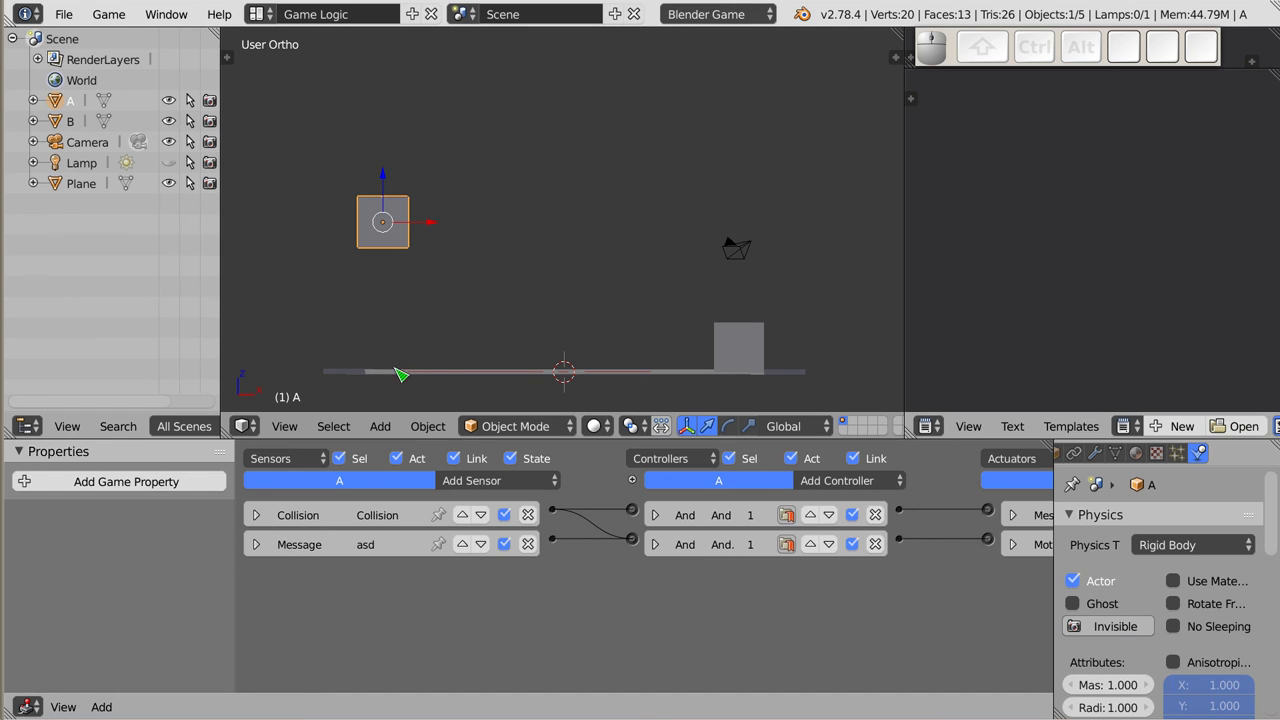
key(p)
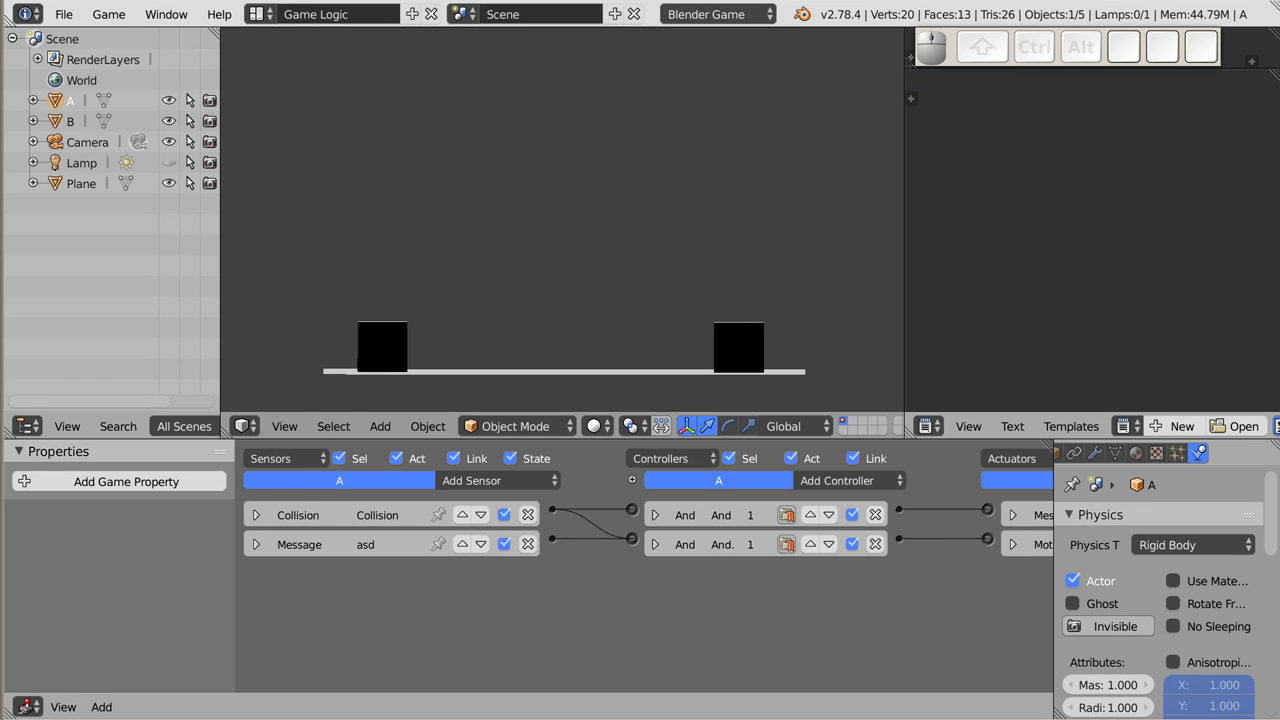
key(Escape)
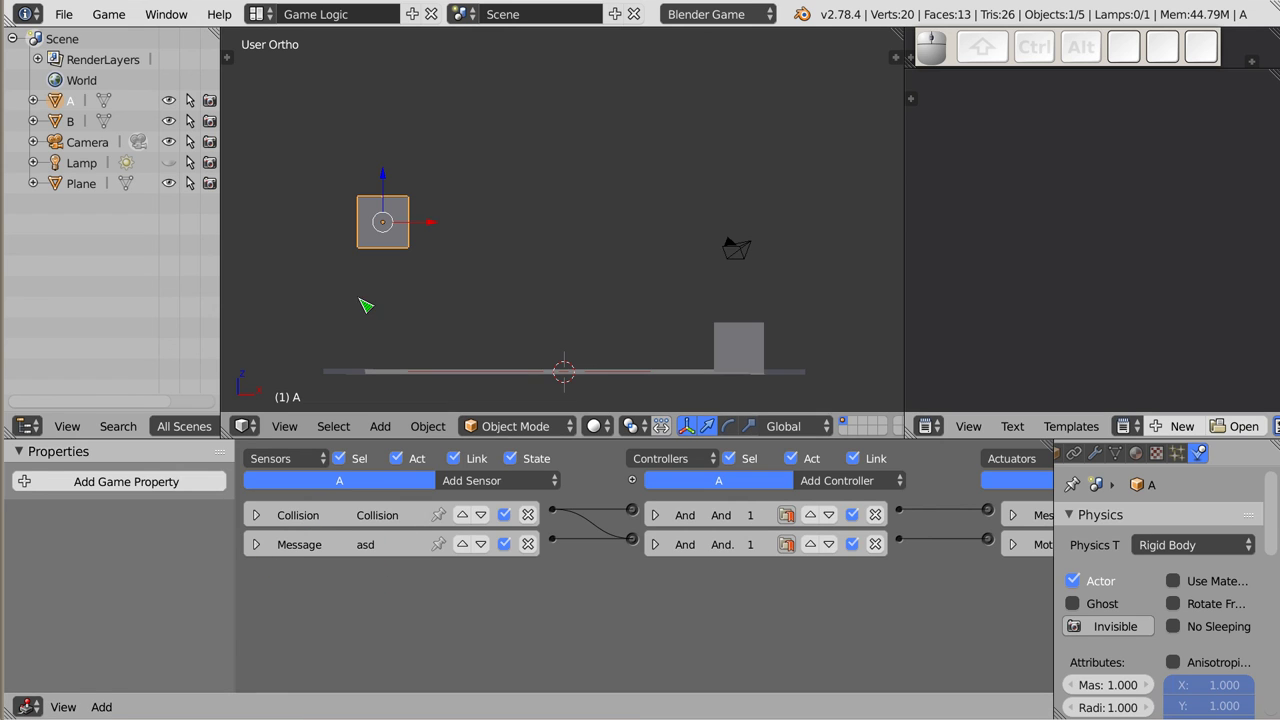
key(p)
key(Escape)
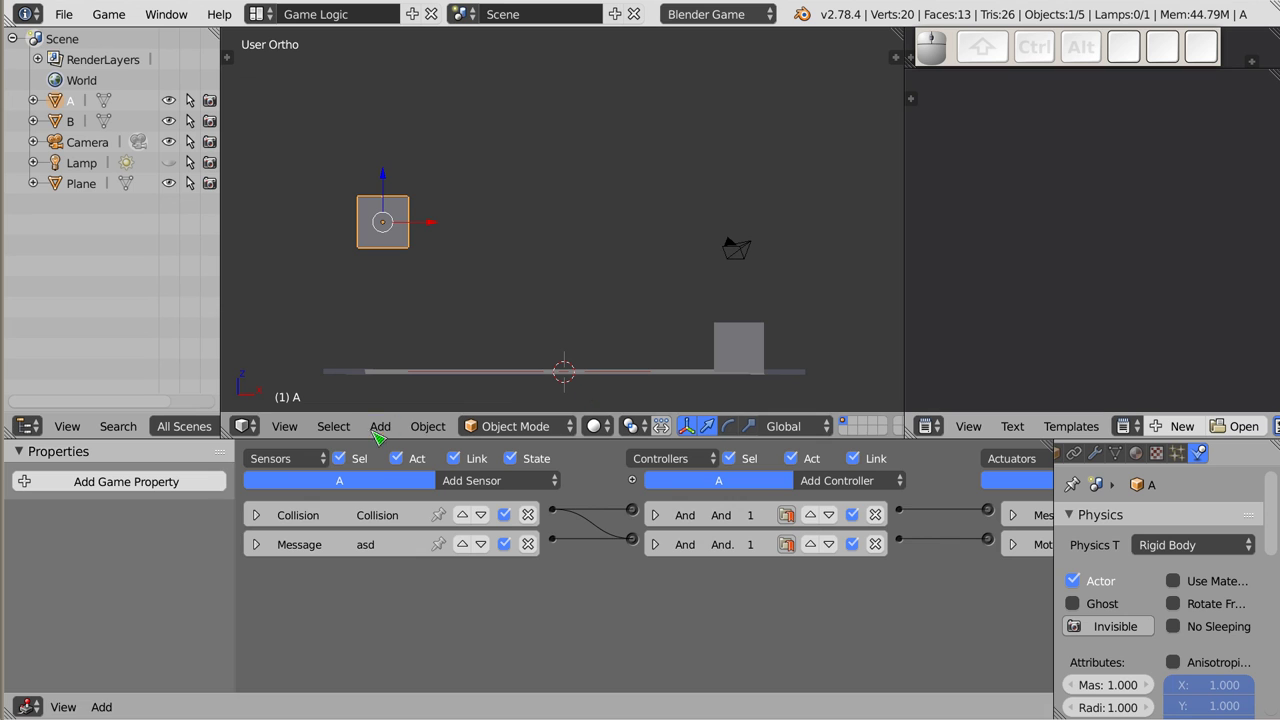